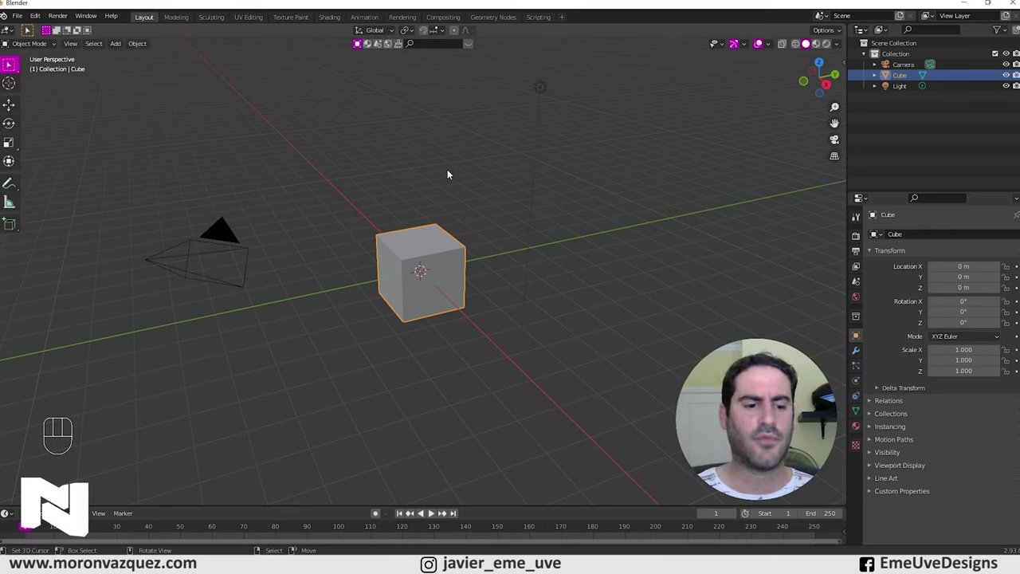
Step: Delete the default cube, camera and light and bring up the Sketchfab add-on sidebar
{"action": "key", "text": "a"}
{"action": "key", "text": "Delete"}
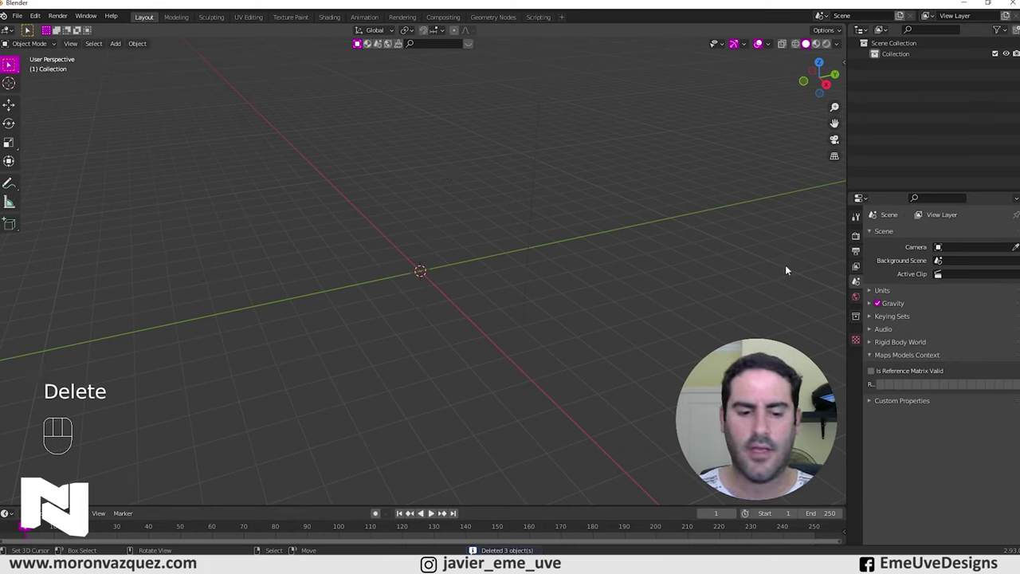
{"action": "key", "text": "n"}
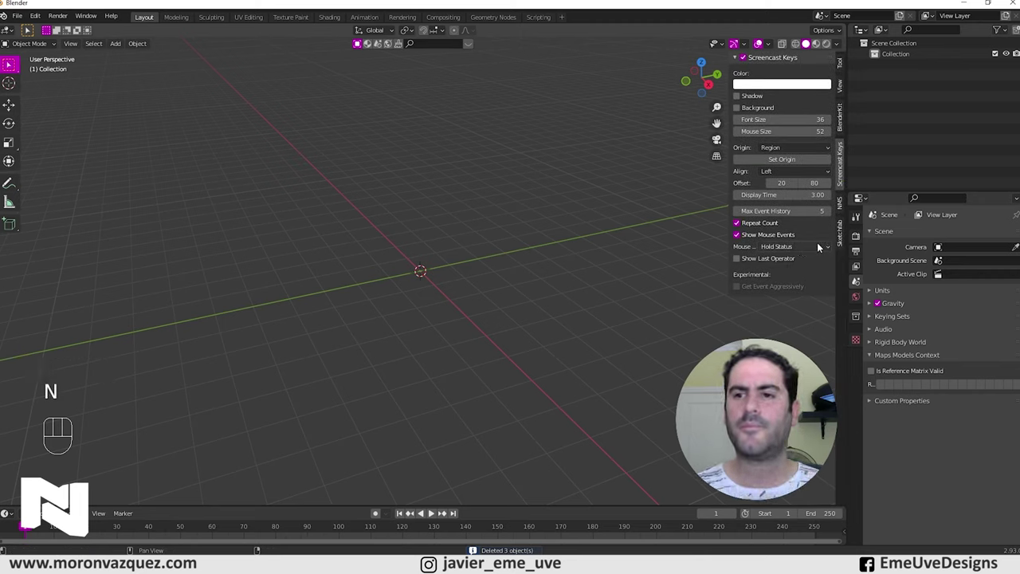
{"action": "left_click", "coordinate": [841, 234]}
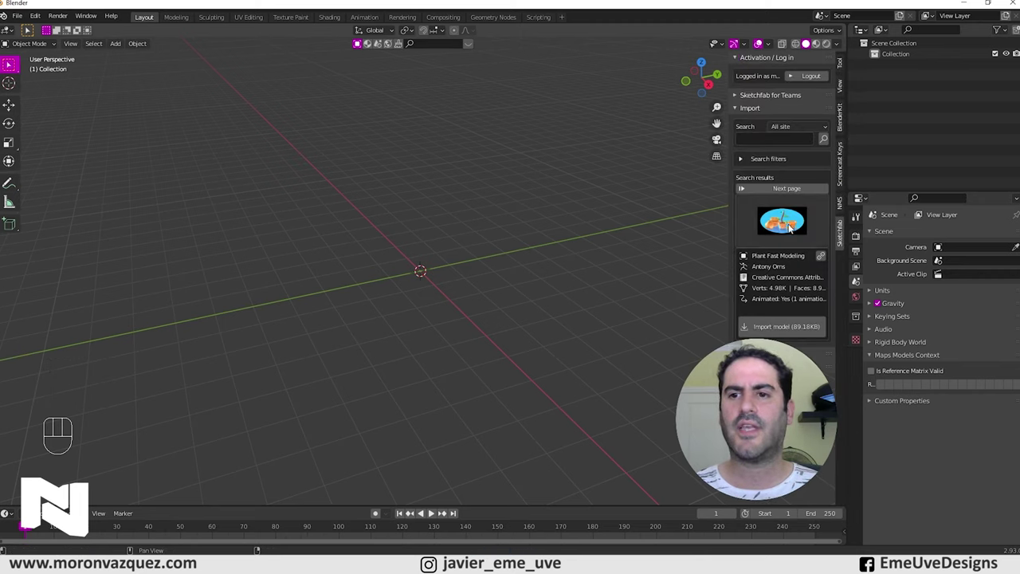
Step: Search Sketchfab for the Armored Crab and import the model into the empty scene
{"action": "left_click_drag", "start_coordinate": [791, 226], "coordinate": [800, 343]}
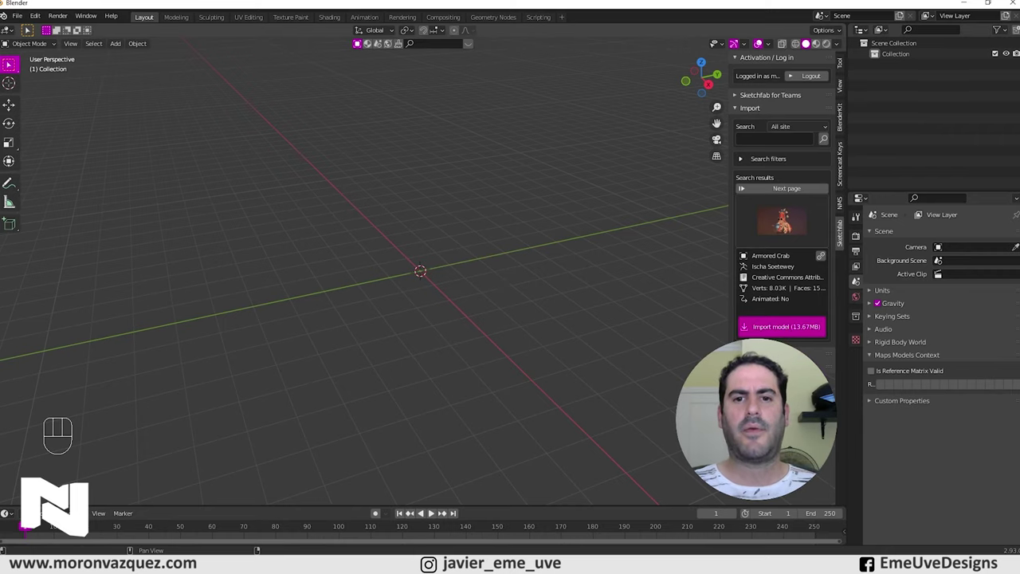
{"action": "left_click_drag", "start_coordinate": [441, 327], "coordinate": [522, 310]}
{"action": "left_click_drag", "start_coordinate": [548, 269], "coordinate": [557, 311]}
{"action": "middle_click", "coordinate": [553, 318]}
{"action": "left_click_drag", "start_coordinate": [549, 310], "coordinate": [554, 348]}
{"action": "left_click_drag", "start_coordinate": [565, 337], "coordinate": [553, 355]}
{"action": "left_click_drag", "start_coordinate": [568, 346], "coordinate": [583, 352]}
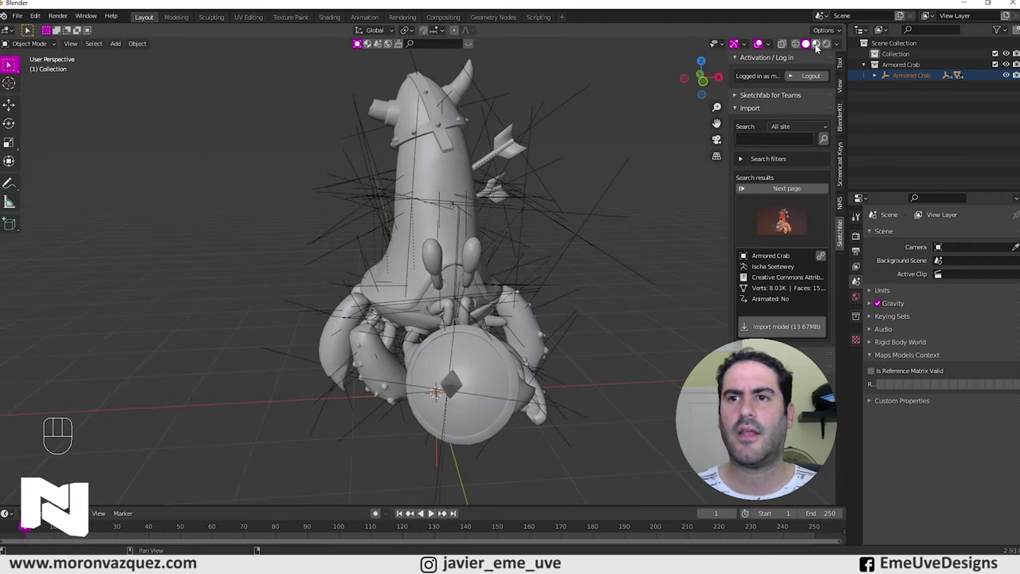
Step: Switch the viewport to Material Preview so the crab shows its textures, and close the sidebar
{"action": "left_click_drag", "start_coordinate": [606, 242], "coordinate": [628, 302]}
{"action": "left_click_drag", "start_coordinate": [626, 303], "coordinate": [616, 296]}
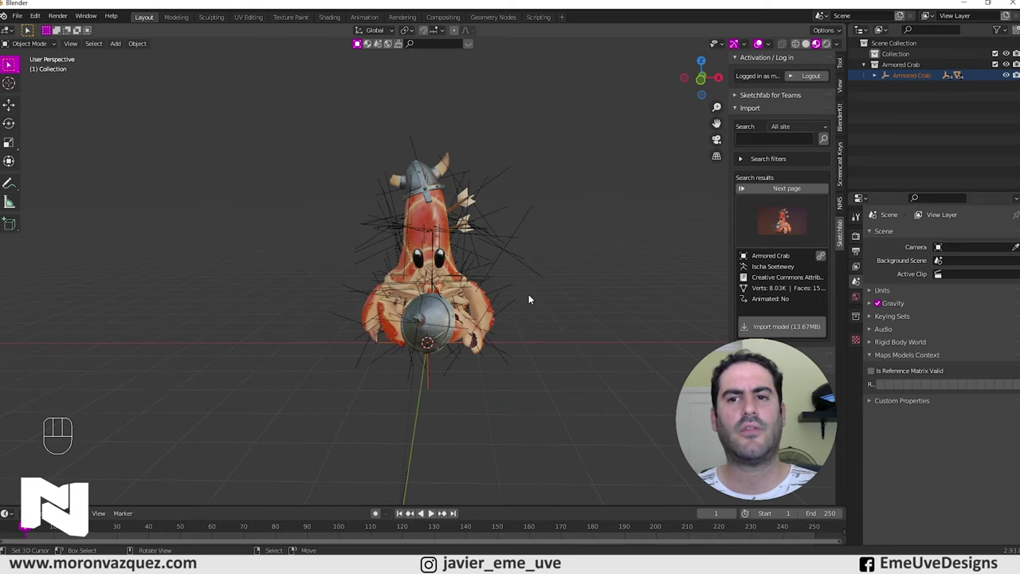
{"action": "key", "text": "n"}
{"action": "left_click_drag", "start_coordinate": [540, 248], "coordinate": [552, 251]}
{"action": "left_click_drag", "start_coordinate": [551, 250], "coordinate": [564, 241]}
{"action": "middle_click", "coordinate": [553, 251]}
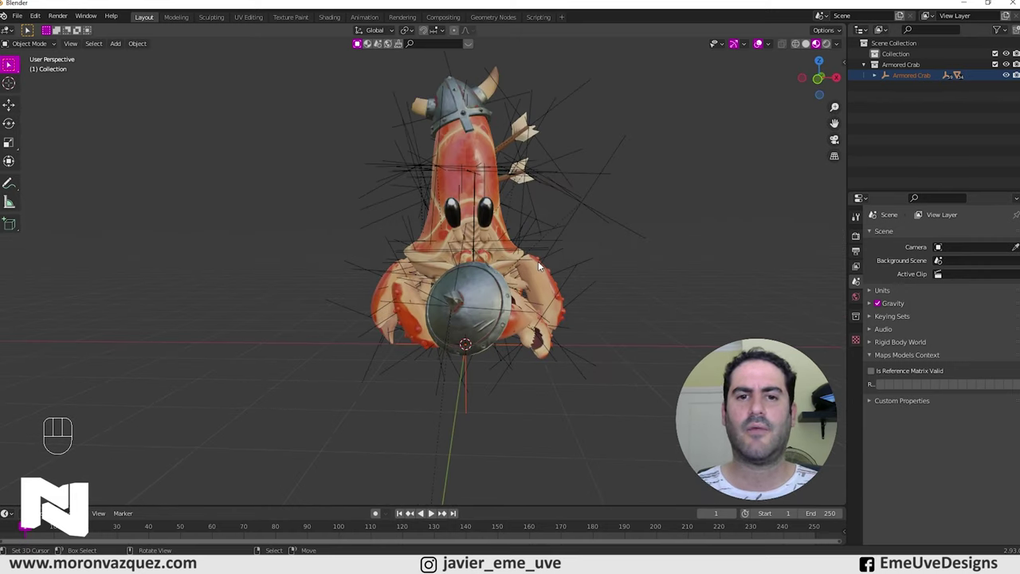
{"action": "middle_click", "coordinate": [562, 261]}
Step: Orbit around the crab to inspect the textured helmet, shield and arrows
{"action": "left_click_drag", "start_coordinate": [568, 258], "coordinate": [572, 276]}
{"action": "middle_click", "coordinate": [580, 276]}
{"action": "middle_click", "coordinate": [582, 275]}
{"action": "left_click_drag", "start_coordinate": [590, 281], "coordinate": [584, 282]}
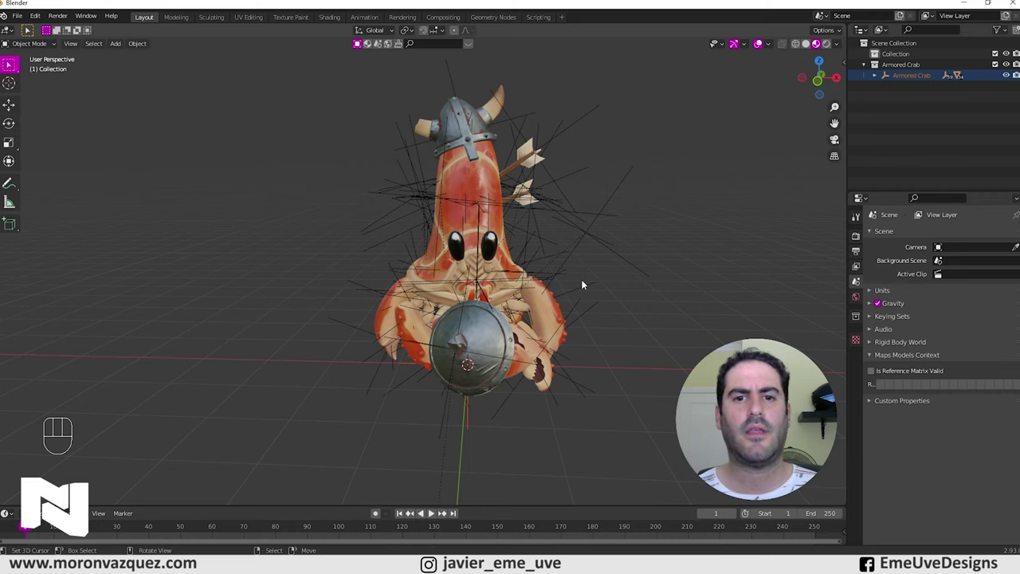
{"action": "left_click_drag", "start_coordinate": [571, 249], "coordinate": [568, 251]}
{"action": "left_click_drag", "start_coordinate": [604, 255], "coordinate": [630, 253]}
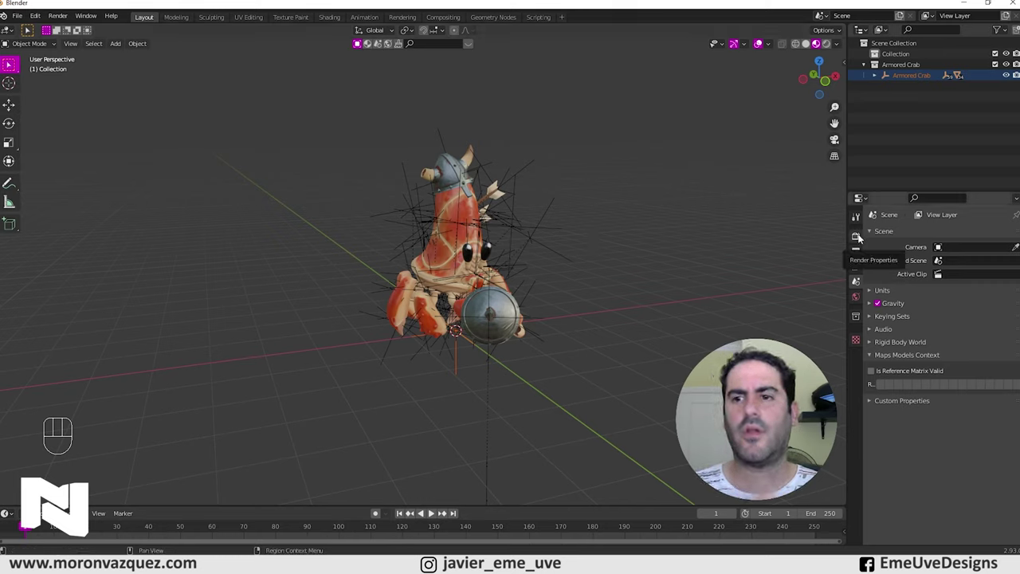
Step: Set the render engine to Cycles with GPU Compute as the device
{"action": "left_click", "coordinate": [856, 236]}
{"action": "left_click_drag", "start_coordinate": [961, 237], "coordinate": [964, 275]}
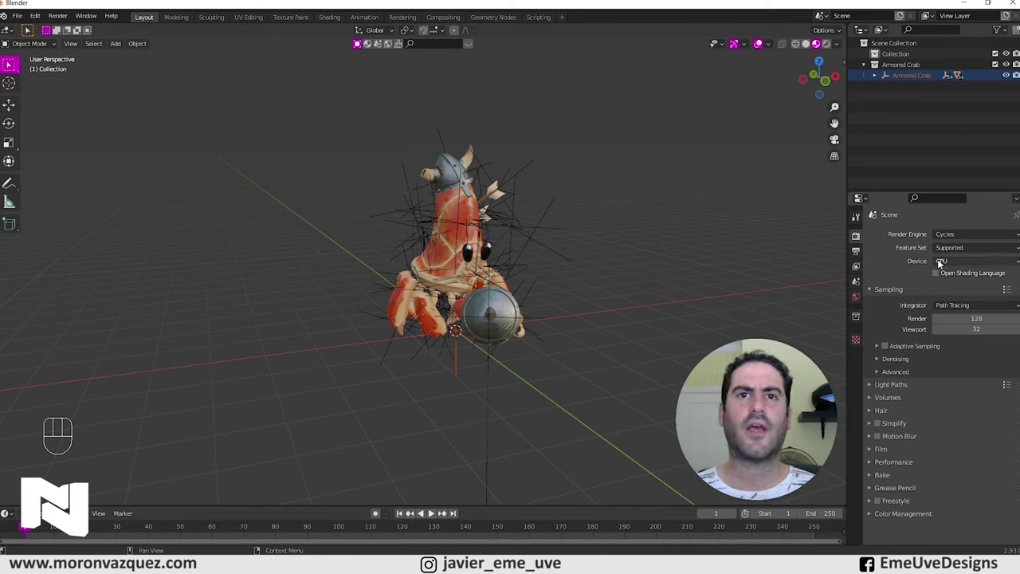
{"action": "left_click_drag", "start_coordinate": [951, 263], "coordinate": [969, 290]}
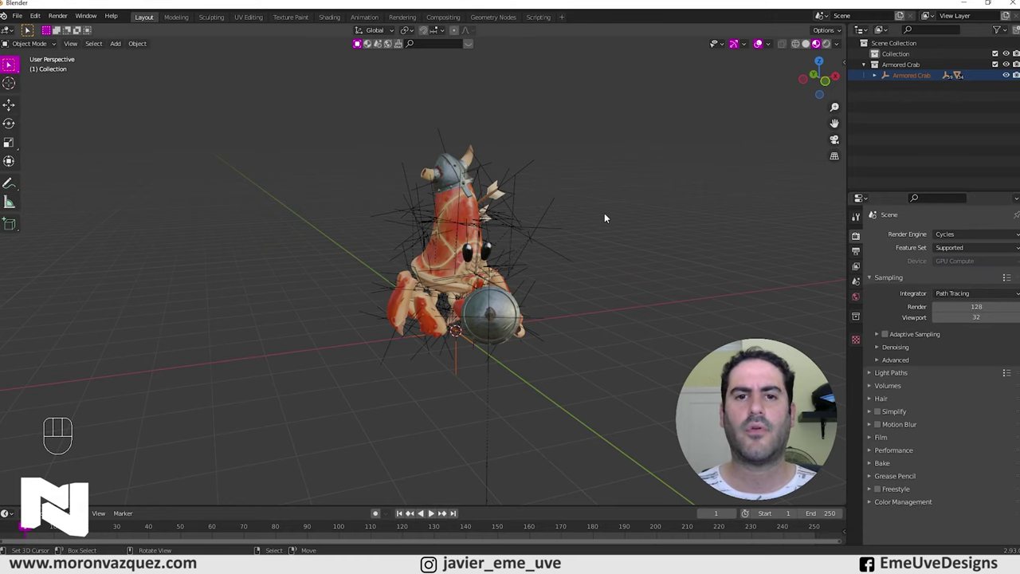
{"action": "left_click_drag", "start_coordinate": [610, 219], "coordinate": [582, 211]}
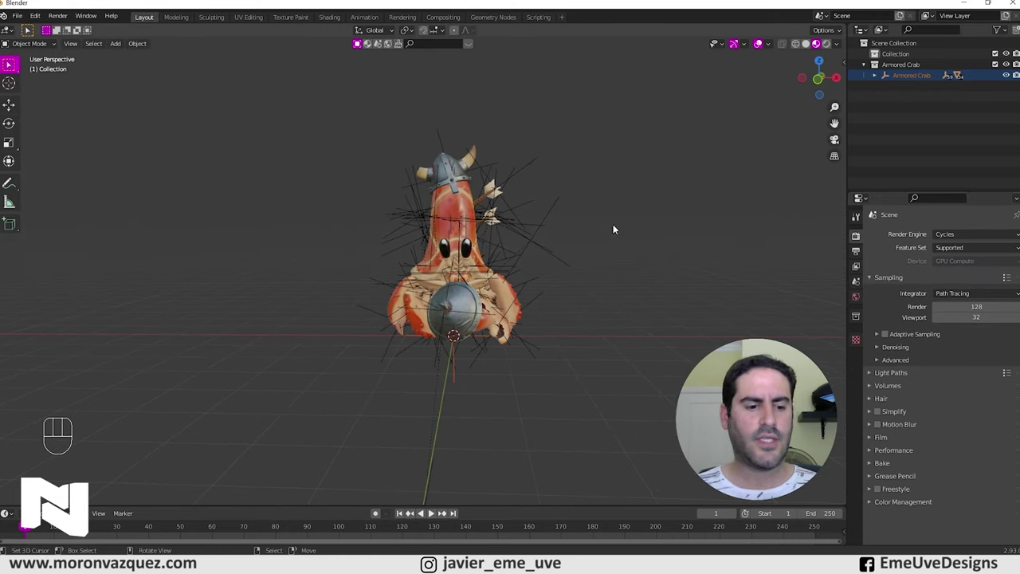
Step: Add a mesh plane, scale it up, rotate it 90° on X and move it behind the crab
{"action": "key", "text": "shift+a"}
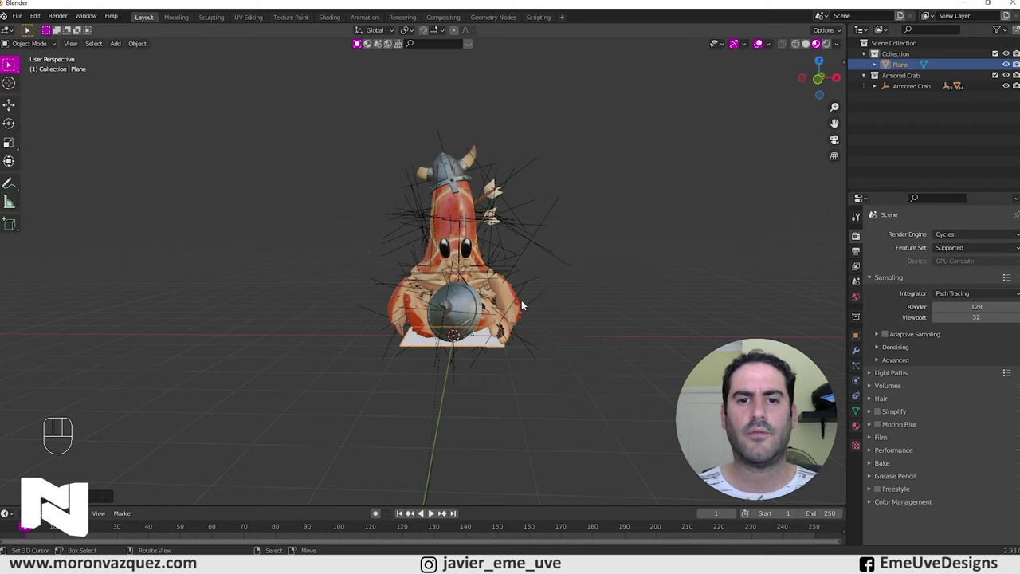
{"action": "key", "text": "s"}
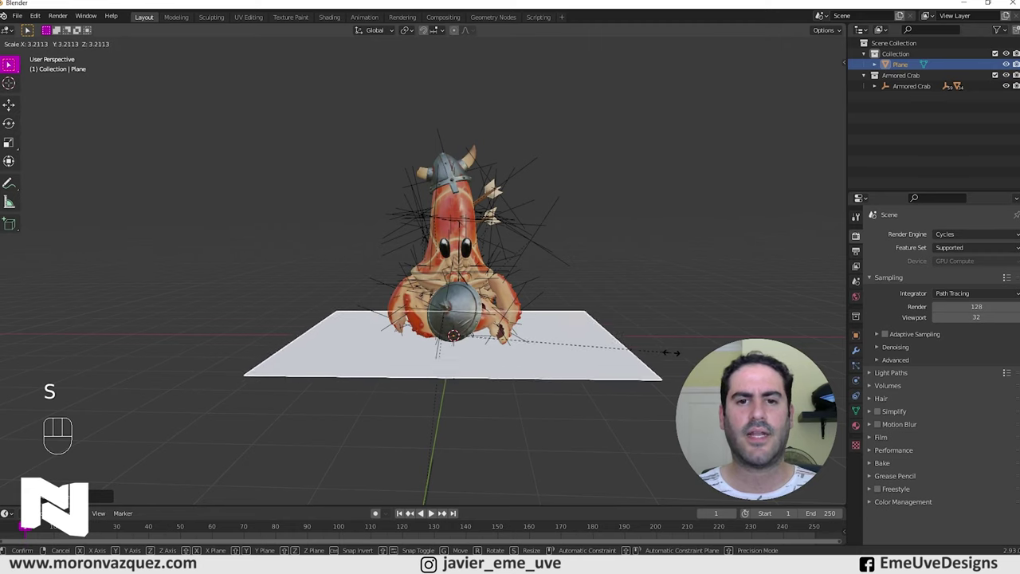
{"action": "middle_click", "coordinate": [683, 349]}
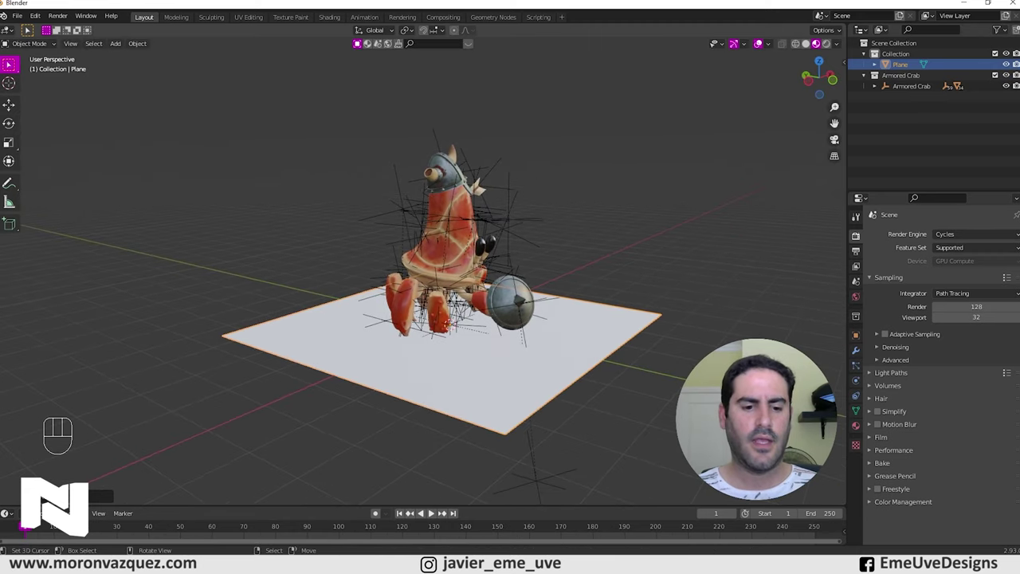
{"action": "key", "text": "r"}
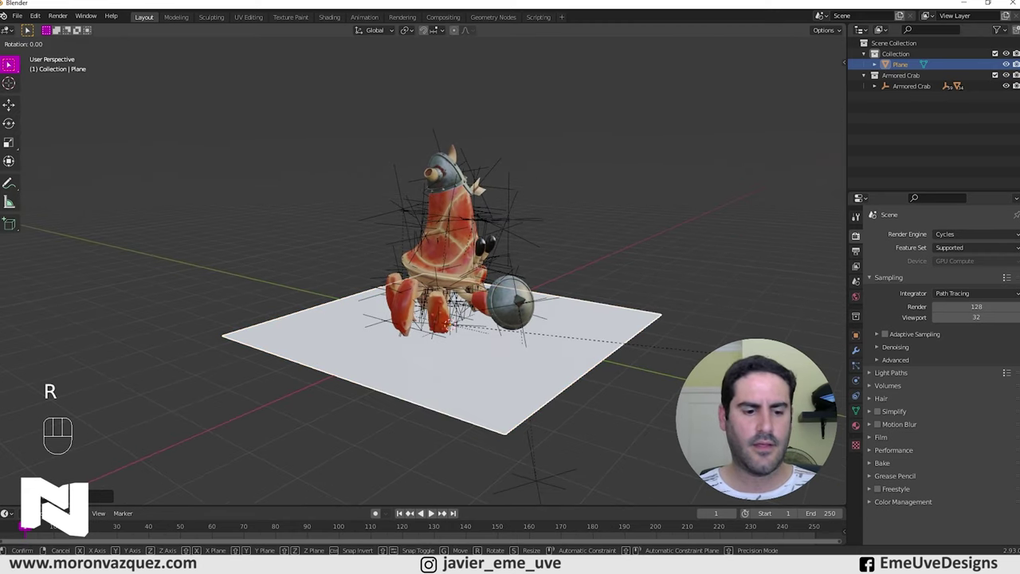
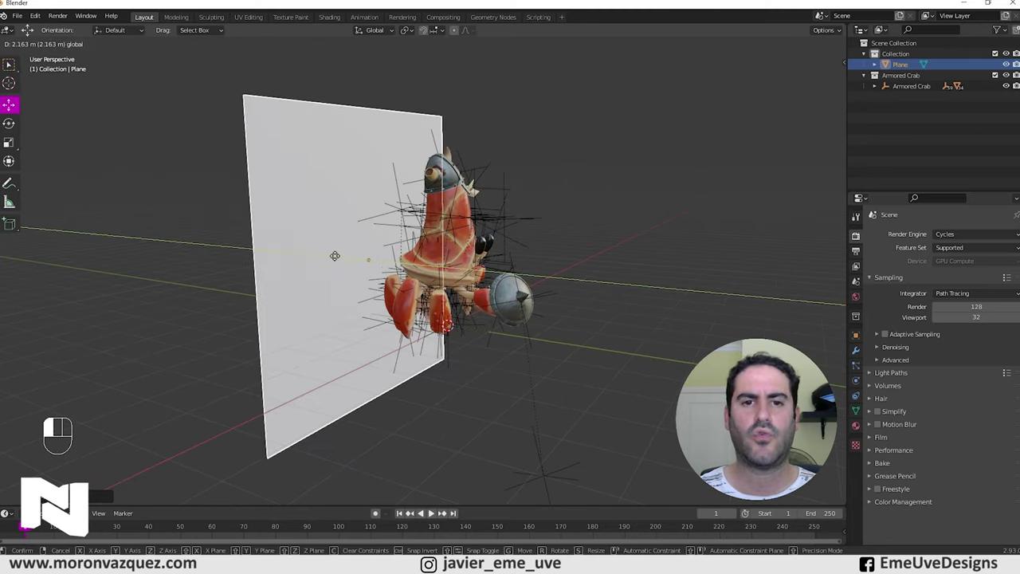
{"action": "left_click_drag", "start_coordinate": [383, 276], "coordinate": [433, 270]}
{"action": "left_click_drag", "start_coordinate": [416, 260], "coordinate": [265, 269]}
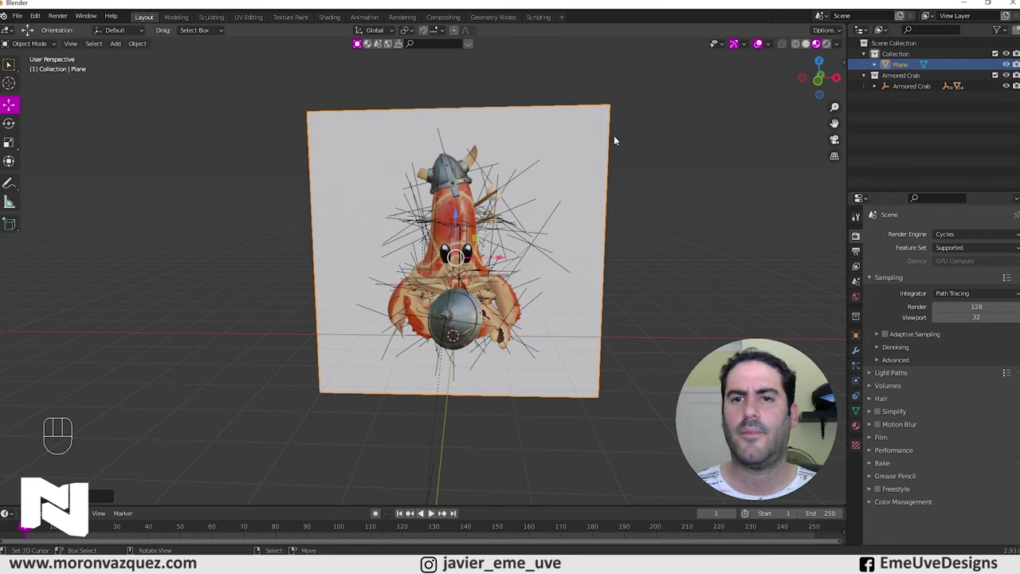
Step: Switch to Rendered shading and give the backdrop plane a new white Emission material
{"action": "left_click", "coordinate": [826, 44]}
{"action": "middle_click", "coordinate": [666, 215]}
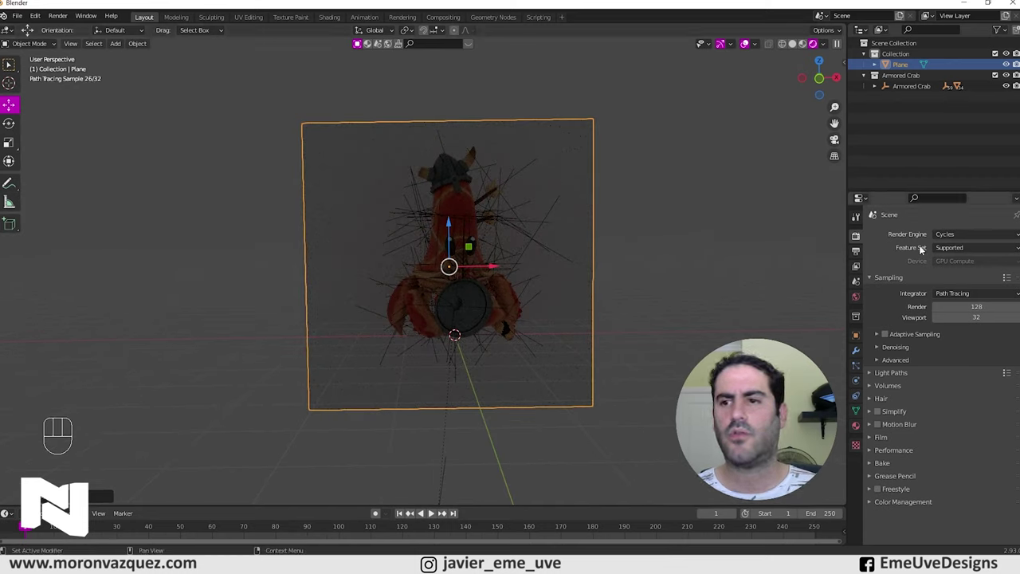
{"action": "left_click", "coordinate": [854, 428]}
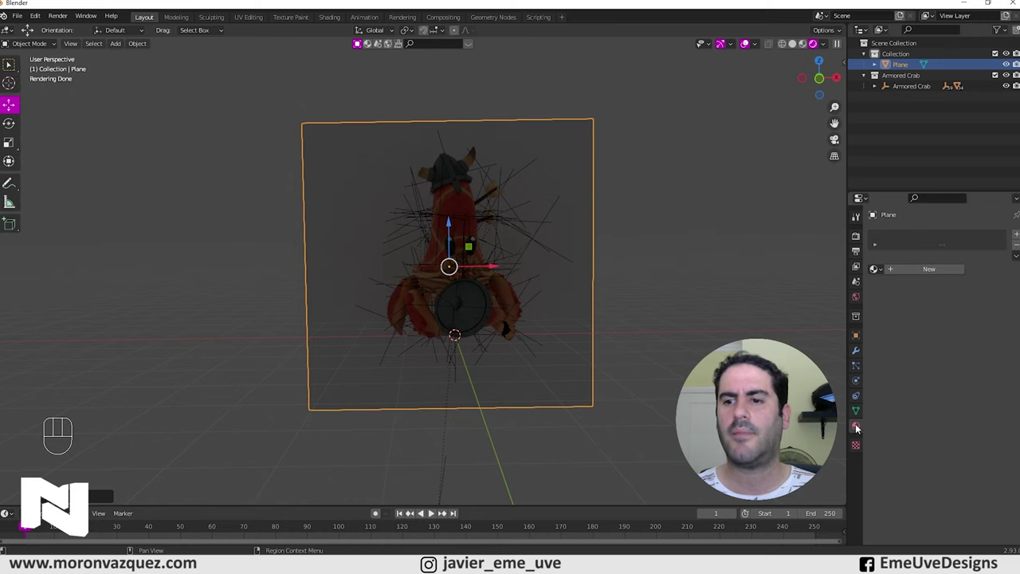
{"action": "left_click", "coordinate": [921, 274]}
{"action": "left_click_drag", "start_coordinate": [968, 313], "coordinate": [893, 106]}
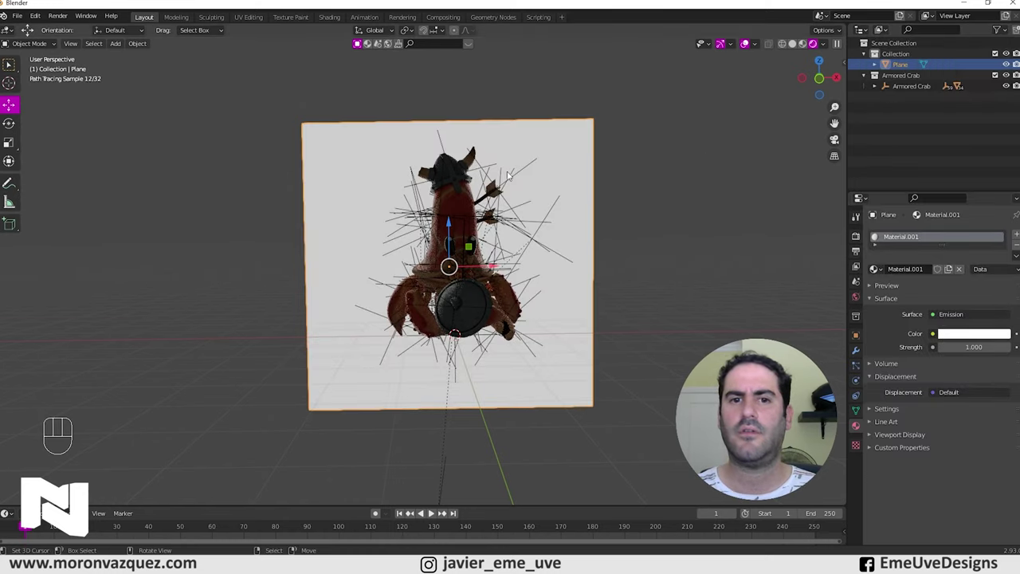
Step: Zoom and orbit to check the glowing backdrop behind the crab in the render preview
{"action": "left_click_drag", "start_coordinate": [630, 285], "coordinate": [508, 293]}
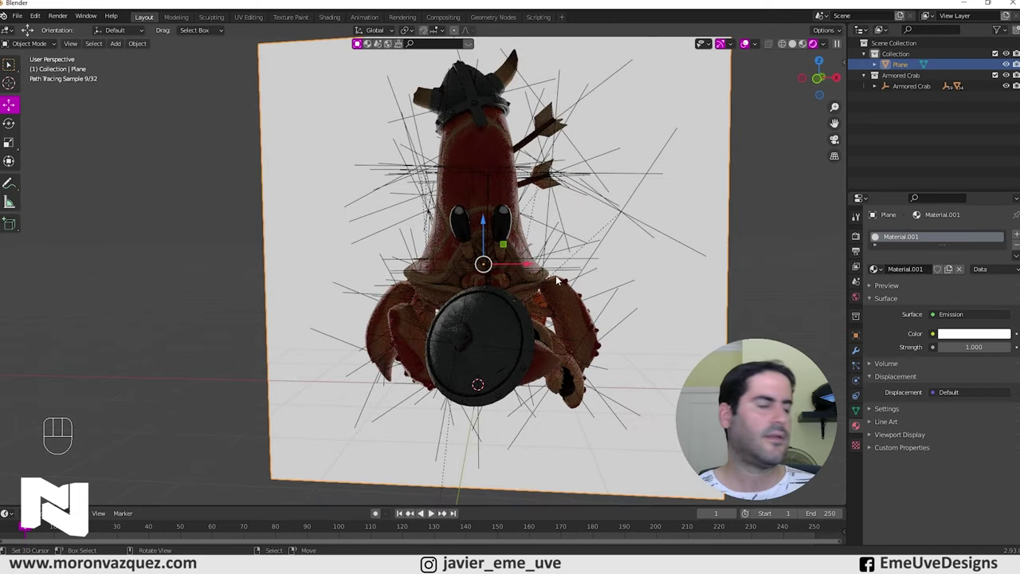
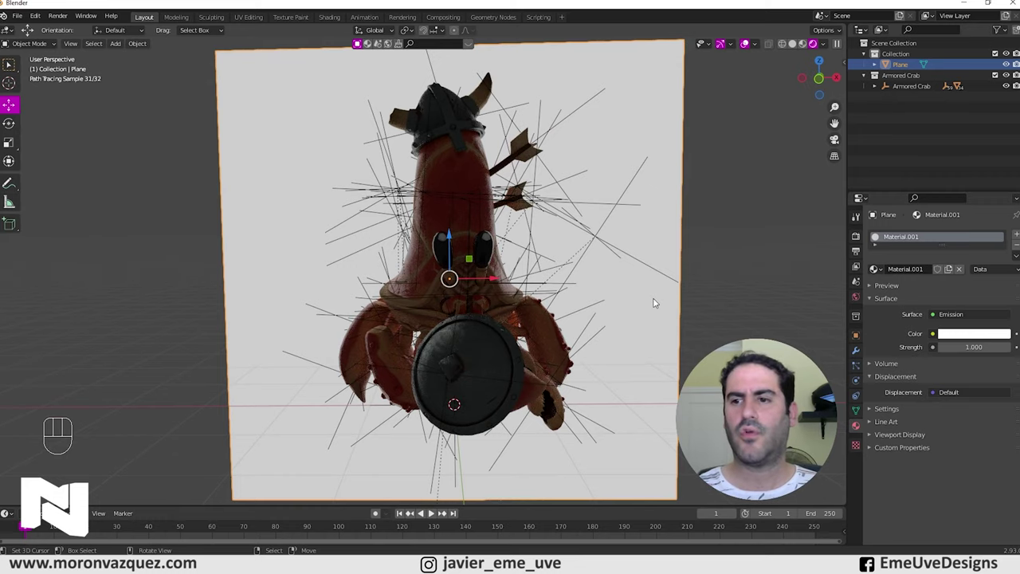
{"action": "middle_click", "coordinate": [640, 272]}
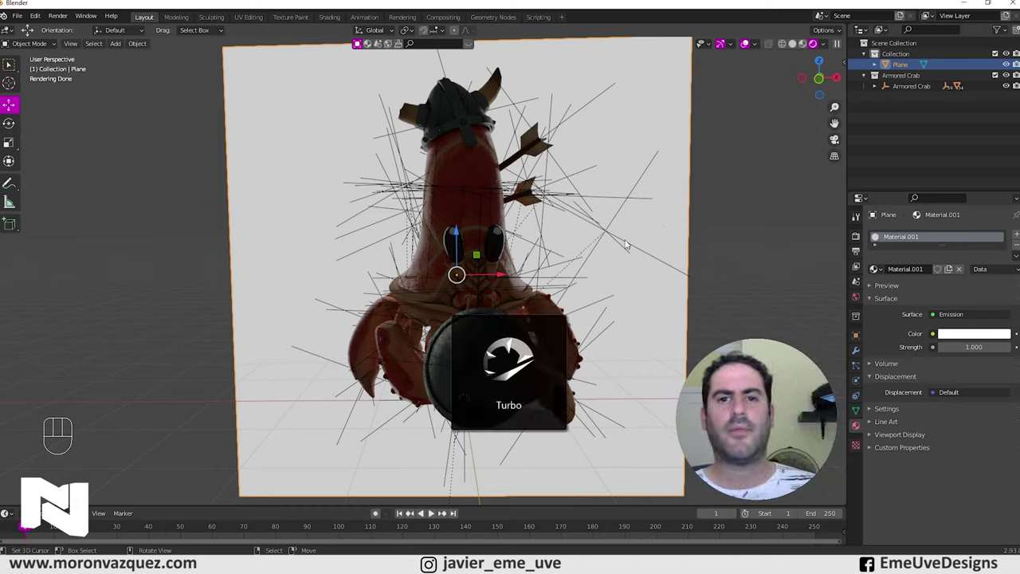
{"action": "middle_click", "coordinate": [559, 267]}
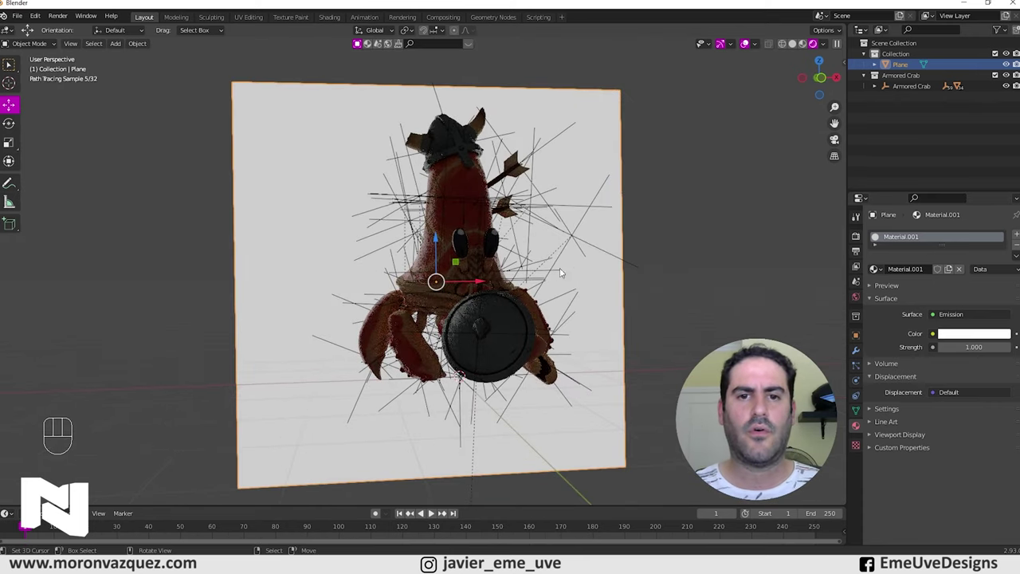
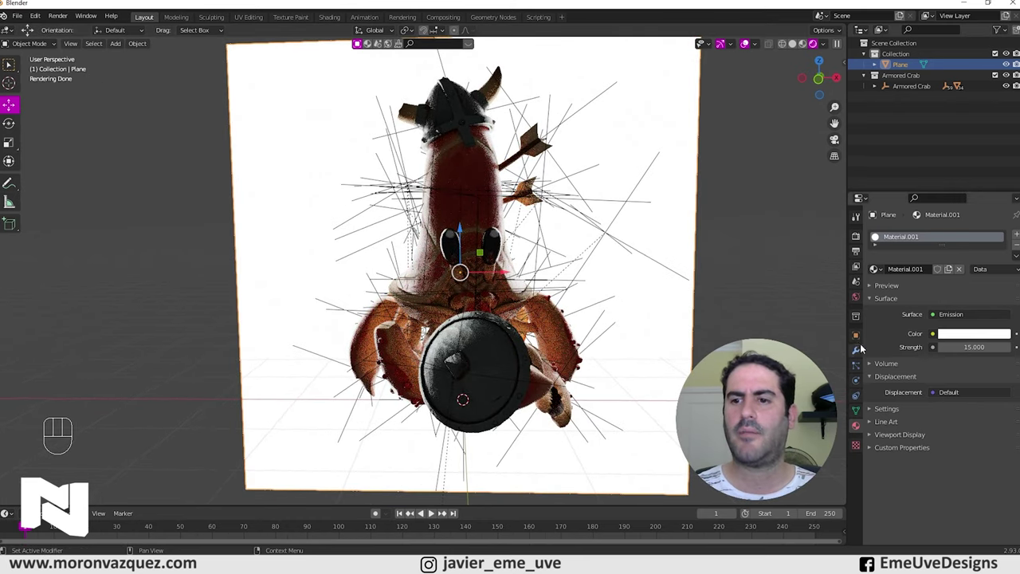
Step: Uncheck Camera under the plane's Ray Visibility so it lights the crab without rendering
{"action": "left_click", "coordinate": [859, 339]}
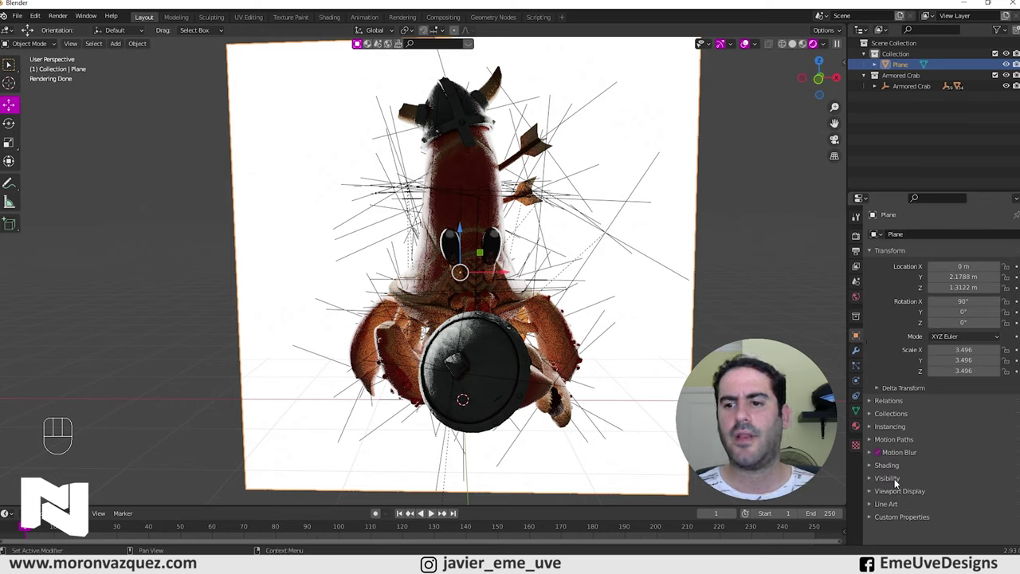
{"action": "left_click", "coordinate": [870, 480]}
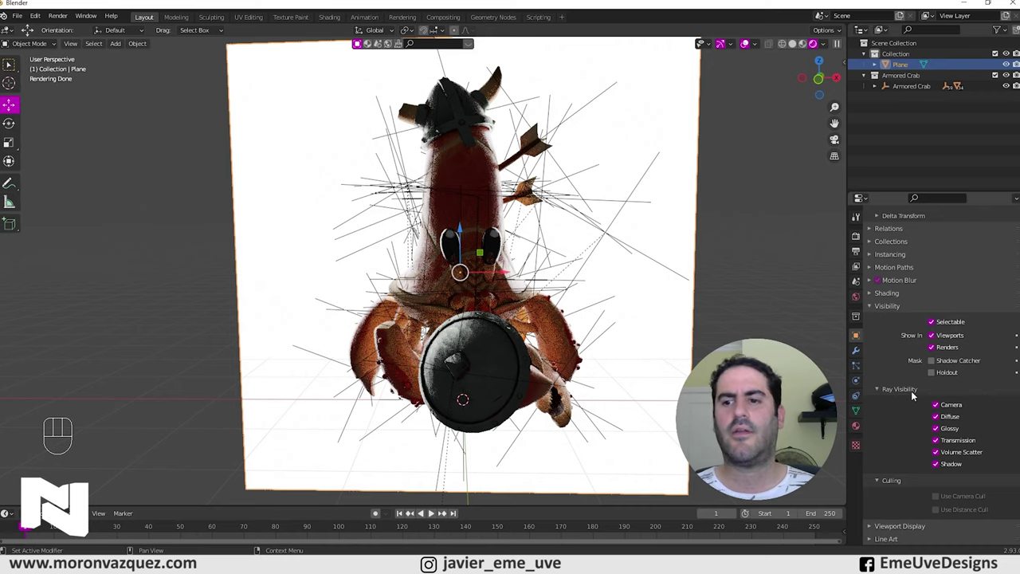
{"action": "left_click", "coordinate": [938, 408]}
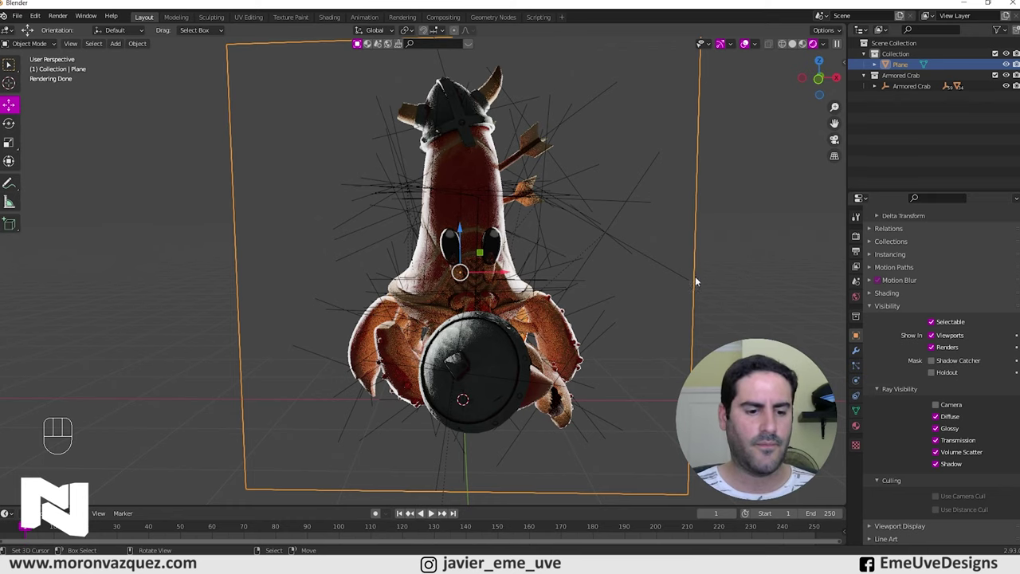
{"action": "left_click_drag", "start_coordinate": [684, 289], "coordinate": [710, 298]}
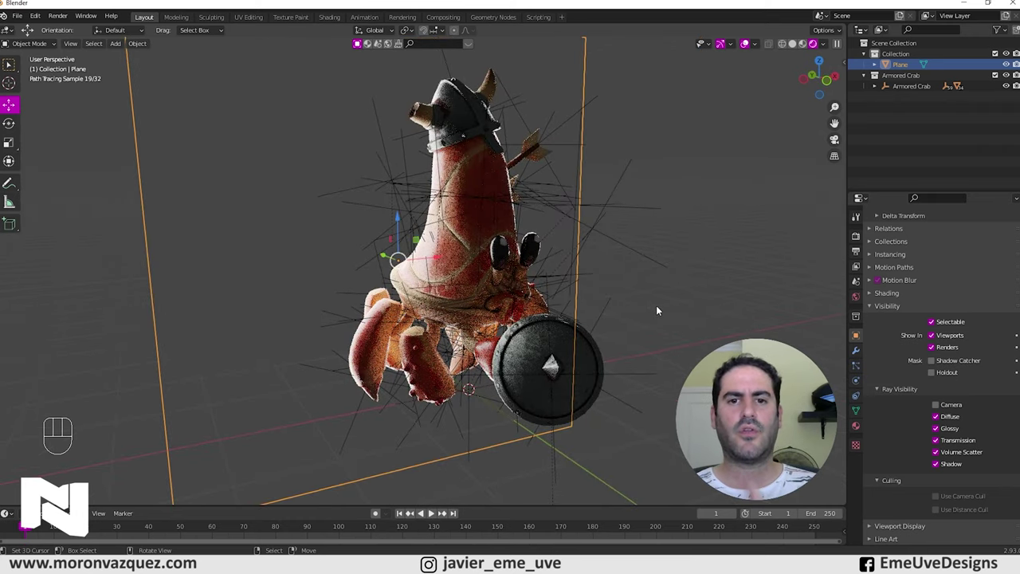
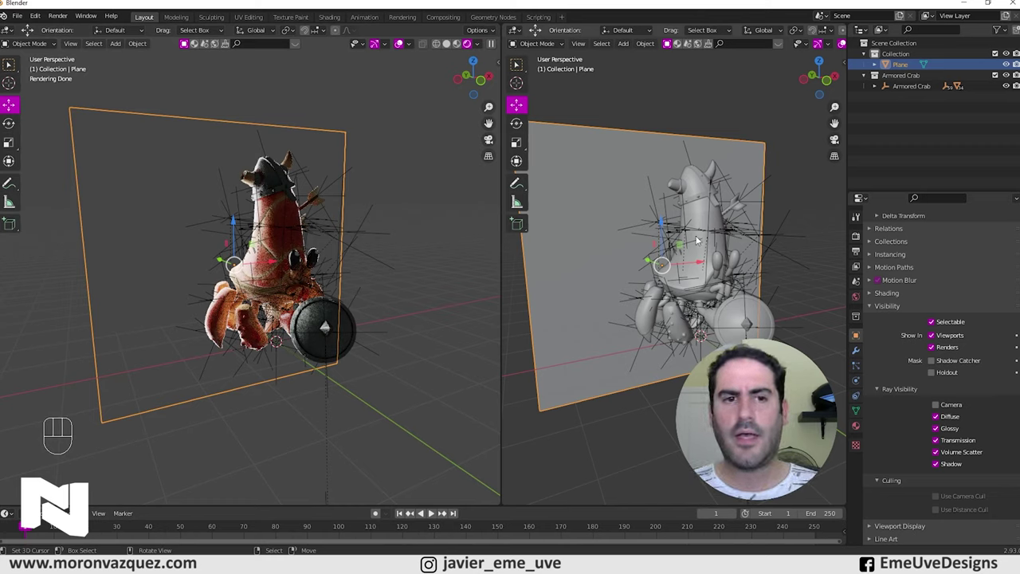
Step: Add a camera, look through it, then switch to front orthographic view framed on the crab
{"action": "middle_click", "coordinate": [680, 243]}
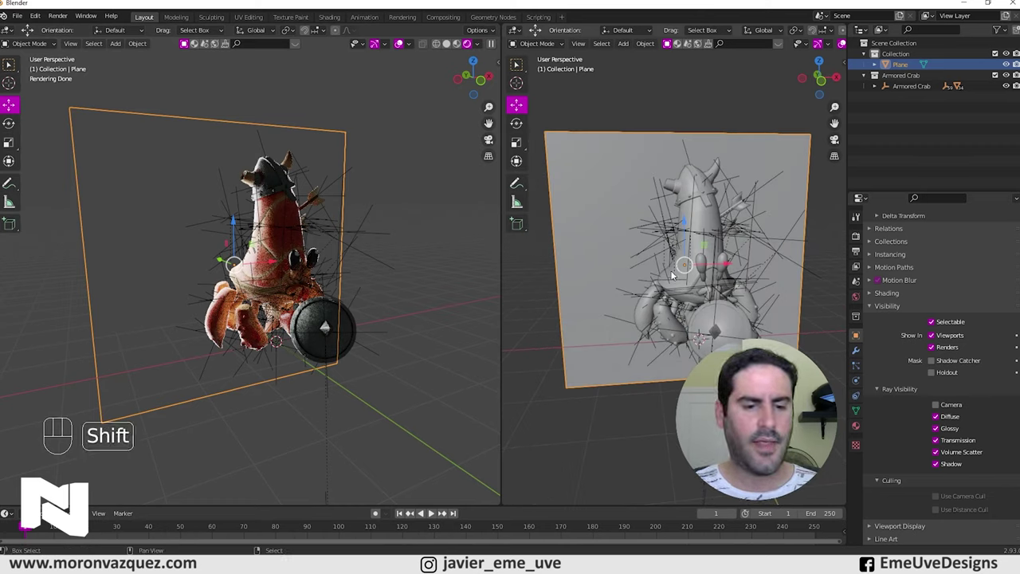
{"action": "key", "text": "shift+a"}
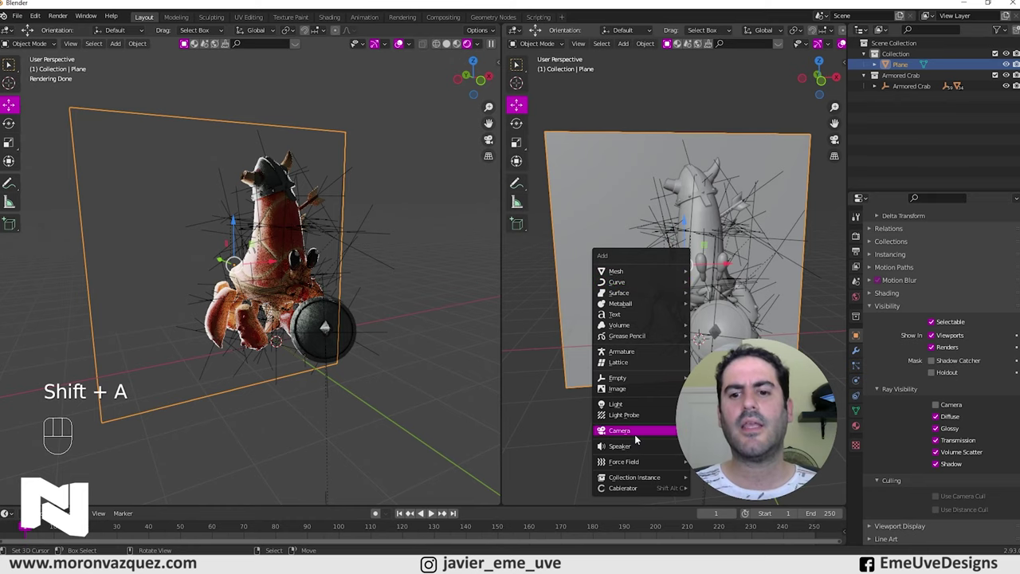
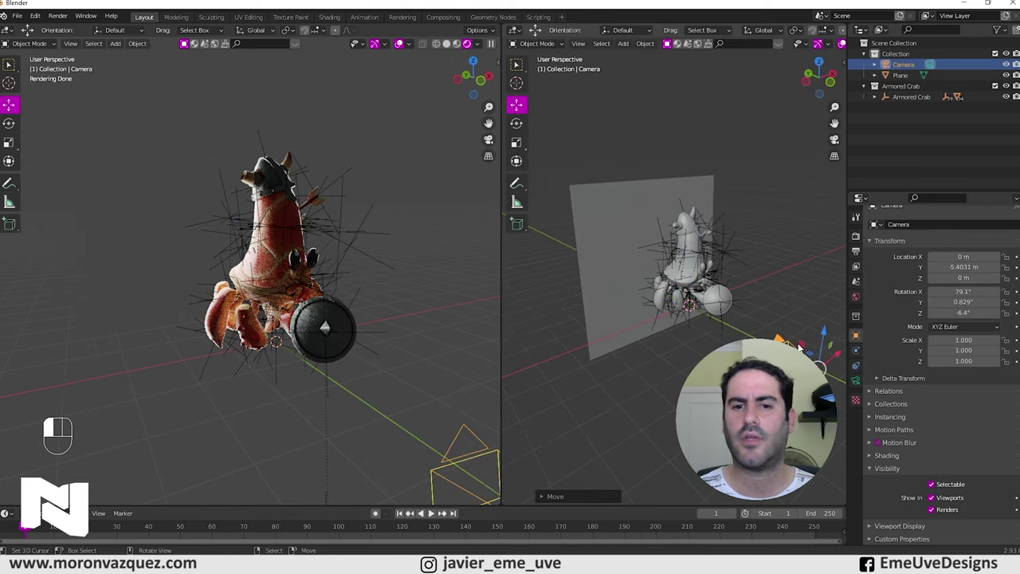
{"action": "left_click_drag", "start_coordinate": [730, 288], "coordinate": [697, 271]}
{"action": "key", "text": "KP_0"}
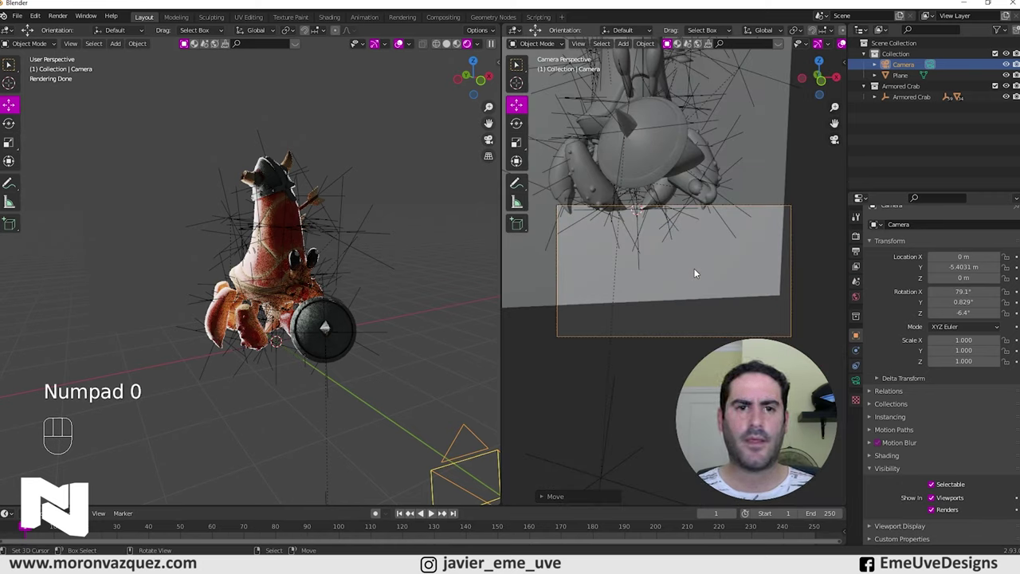
{"action": "key", "text": "KP_1"}
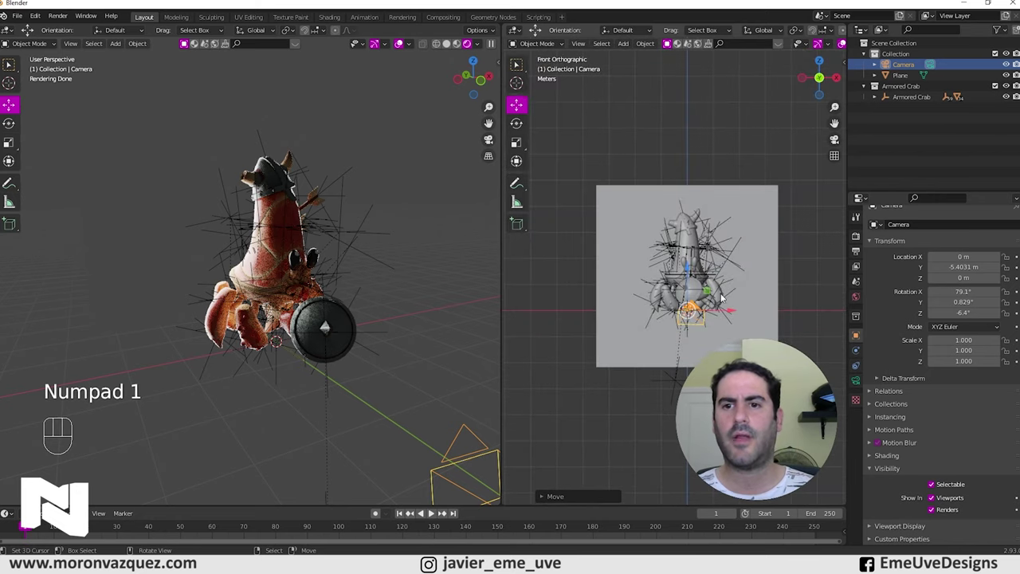
{"action": "left_click_drag", "start_coordinate": [758, 294], "coordinate": [728, 299]}
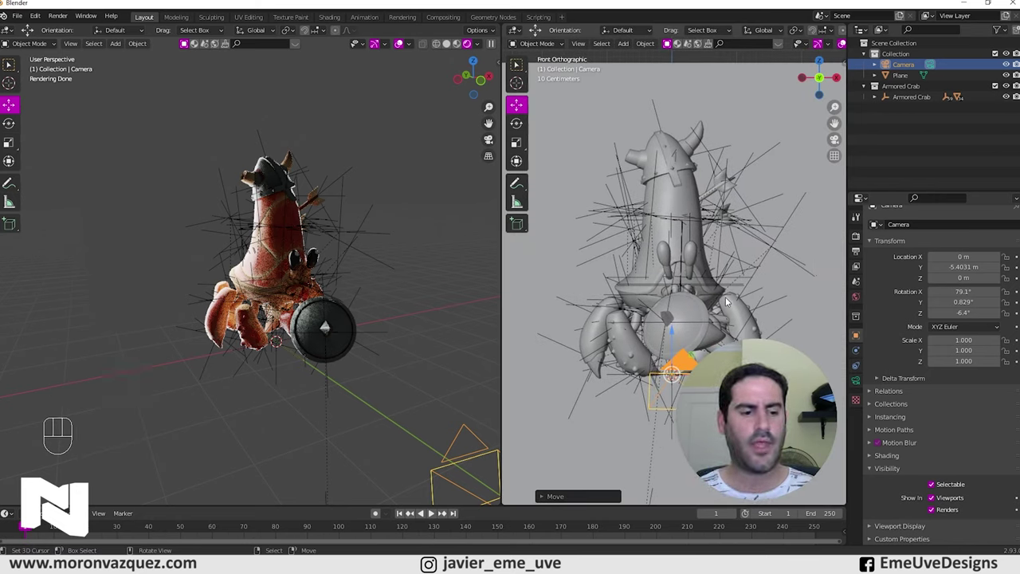
Step: Align the camera to the front view and enable Camera to View lock
{"action": "key", "text": "ctrl+alt+KP_0"}
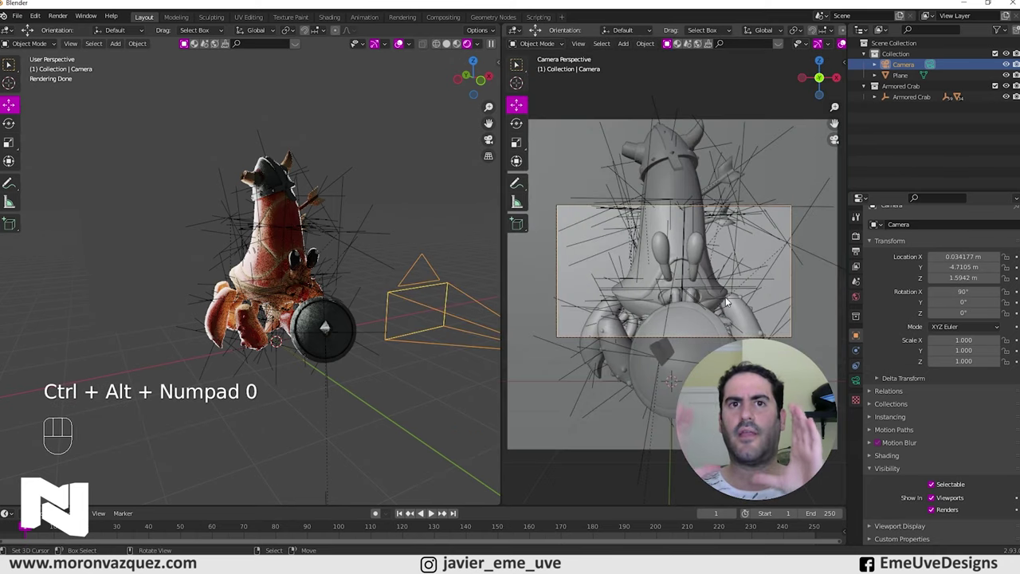
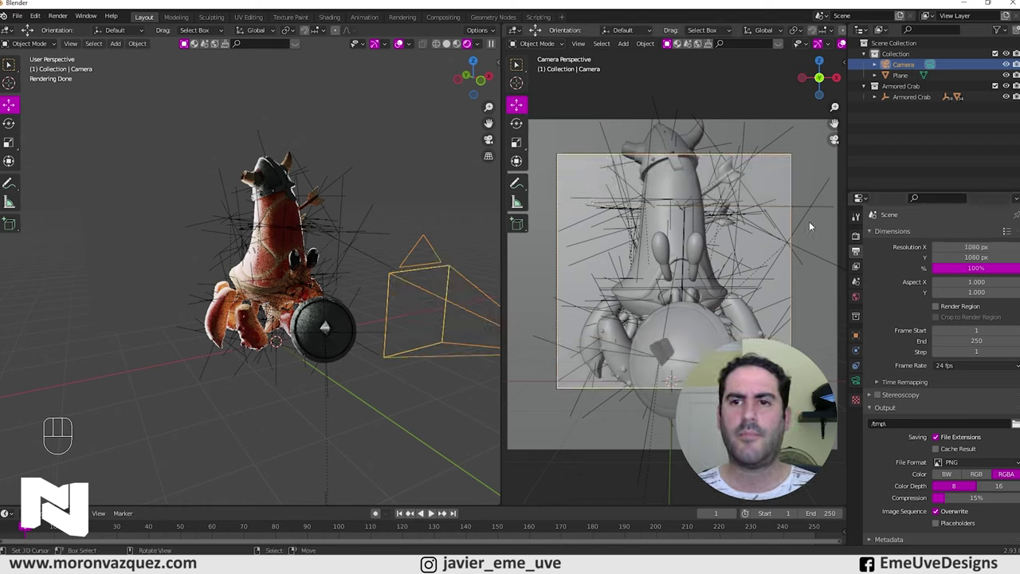
{"action": "key", "text": "n"}
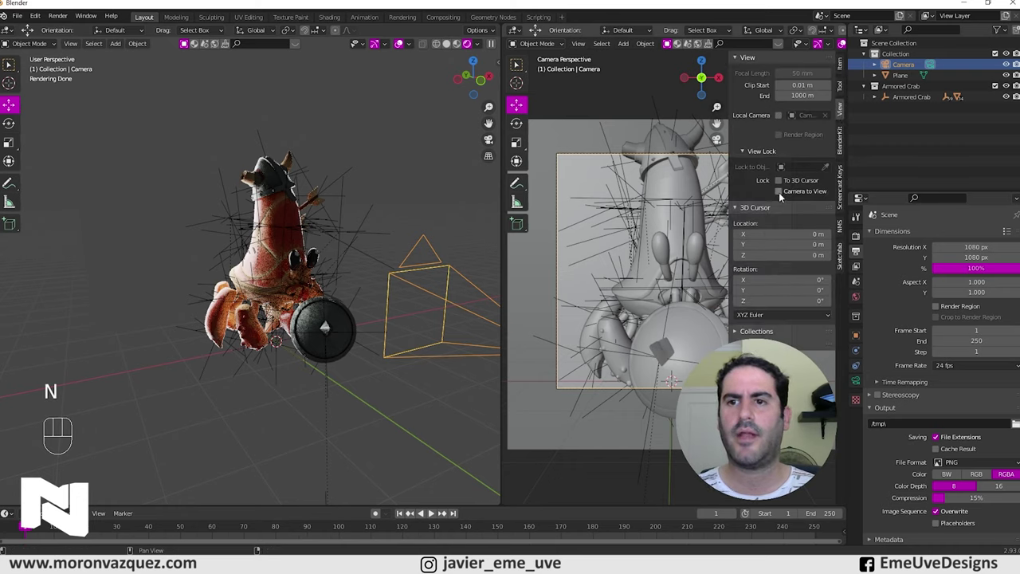
{"action": "left_click", "coordinate": [780, 195]}
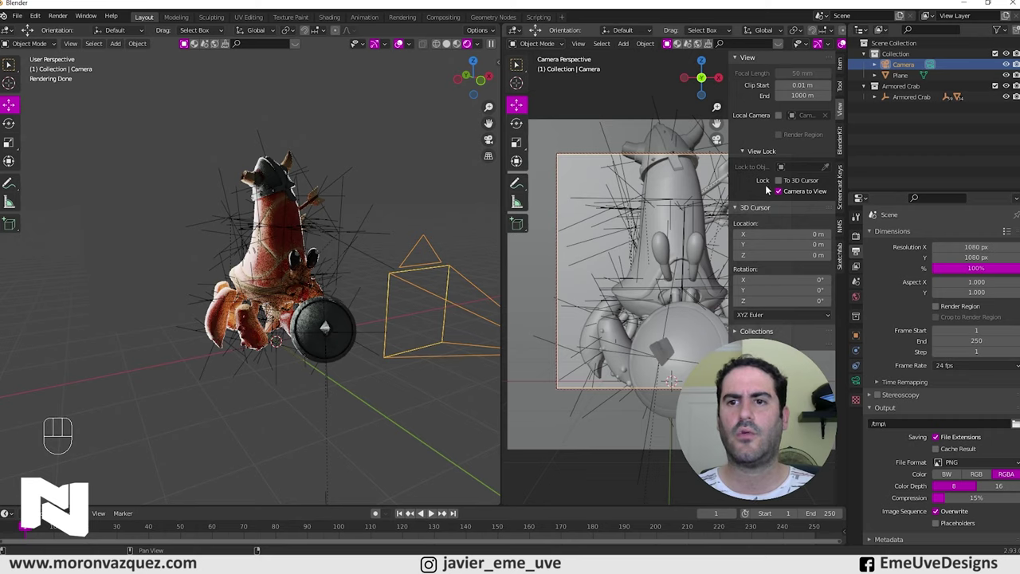
{"action": "key", "text": "n"}
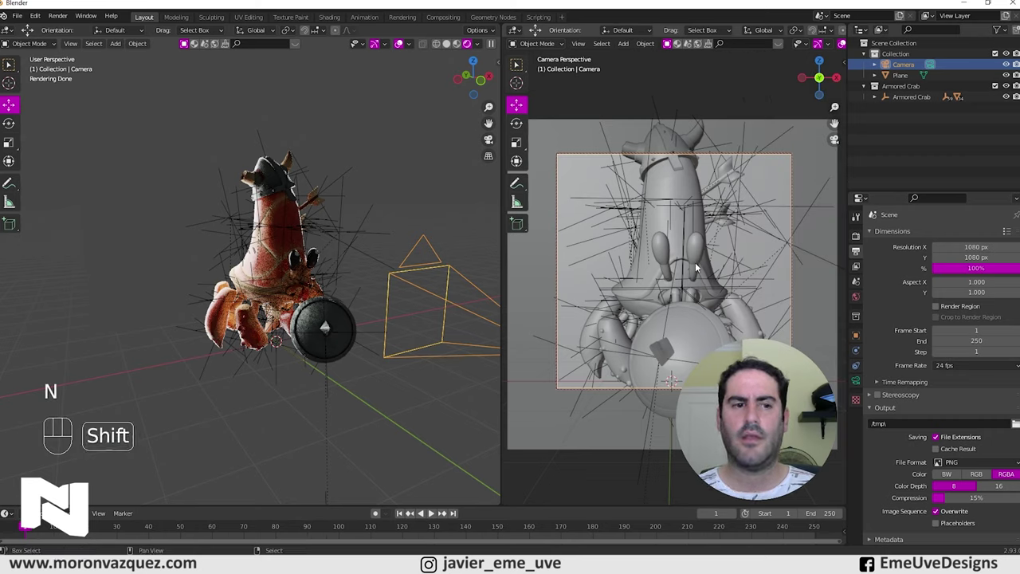
Step: Navigate to frame the whole crab in the square shot and set the left viewport to Solid shading
{"action": "middle_click", "coordinate": [695, 263]}
{"action": "left_click_drag", "start_coordinate": [697, 263], "coordinate": [710, 305]}
{"action": "middle_click", "coordinate": [709, 300]}
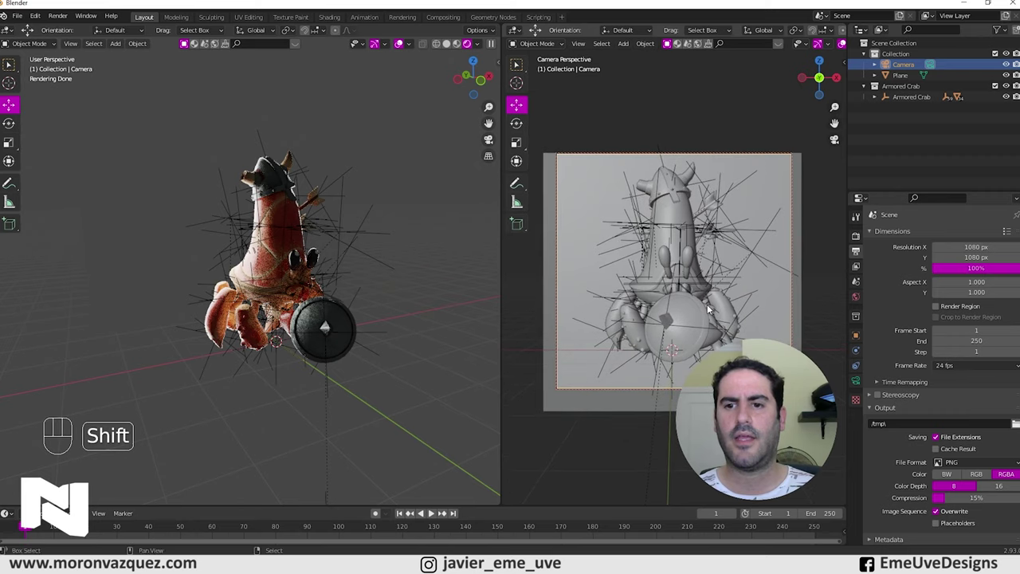
{"action": "middle_click", "coordinate": [709, 305]}
{"action": "middle_click", "coordinate": [706, 300]}
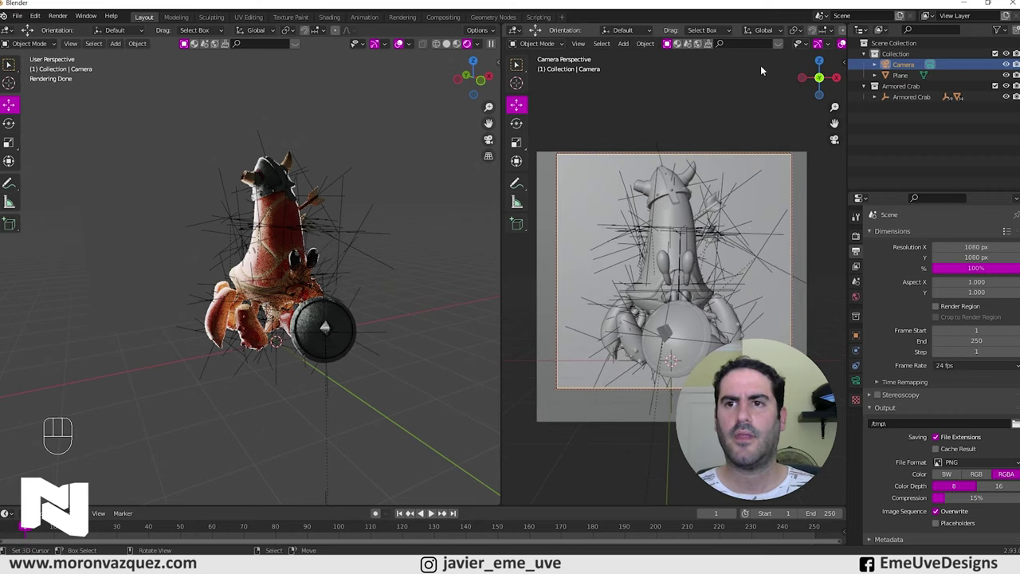
{"action": "left_click", "coordinate": [449, 47]}
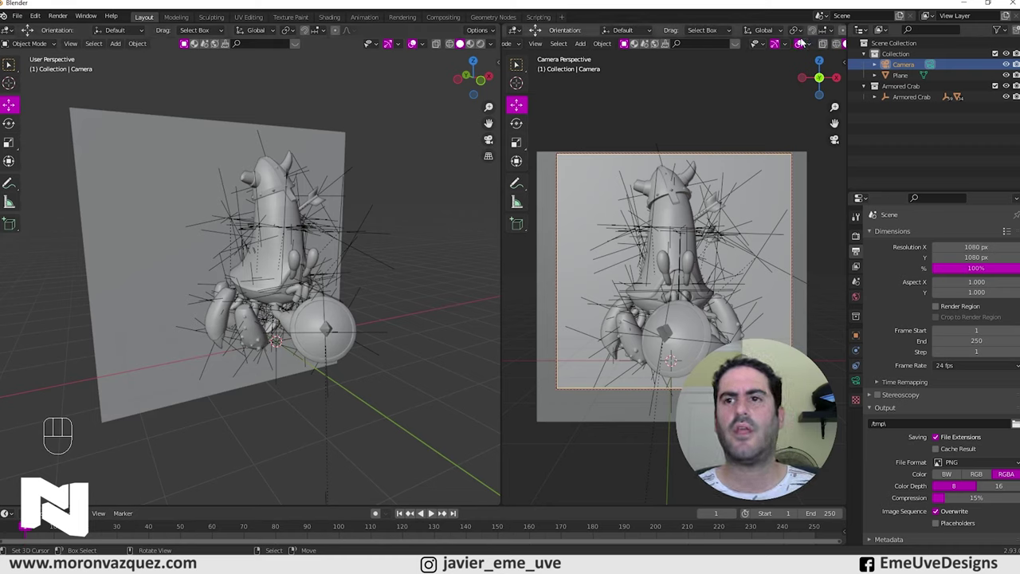
Step: Show the right viewport rendered with overlays off, release Camera to View and fit the frame
{"action": "left_click", "coordinate": [828, 48]}
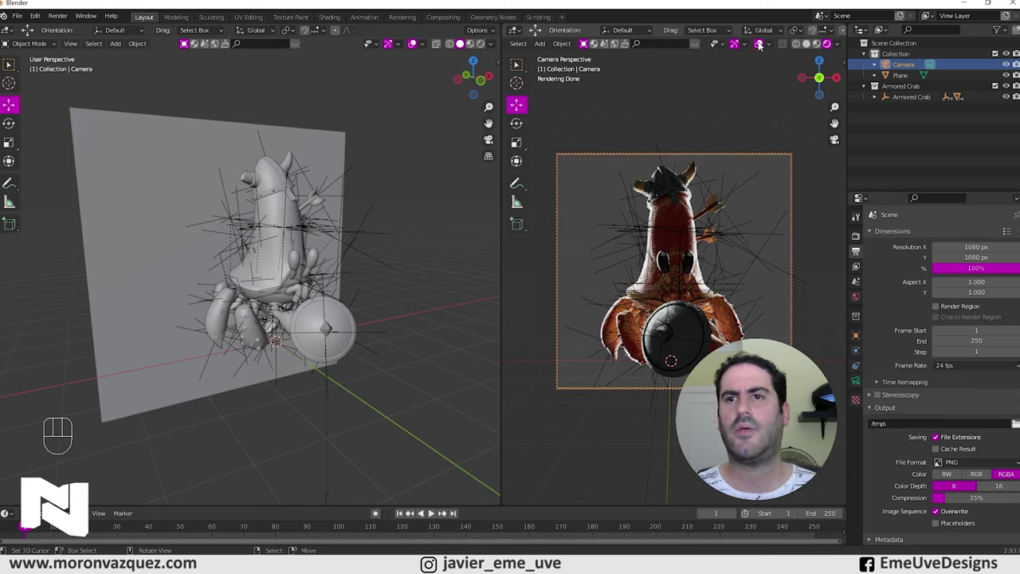
{"action": "left_click", "coordinate": [759, 44]}
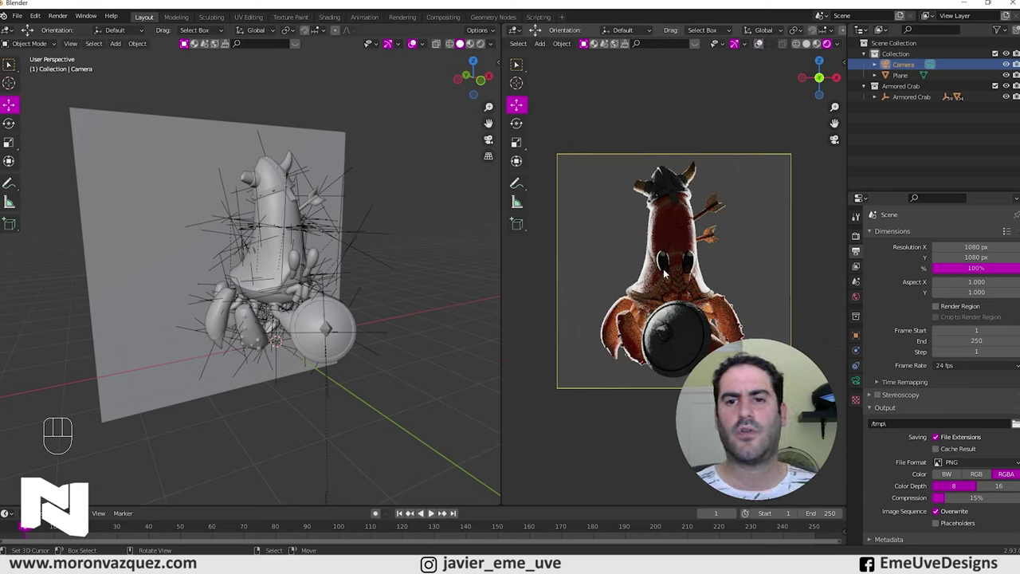
{"action": "key", "text": "n"}
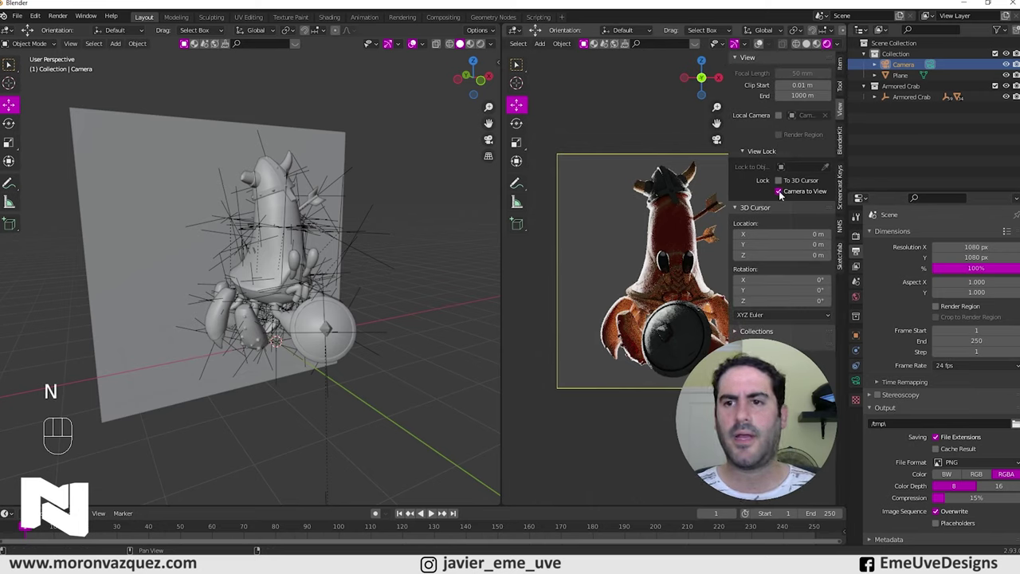
{"action": "left_click", "coordinate": [780, 193]}
{"action": "key", "text": "n"}
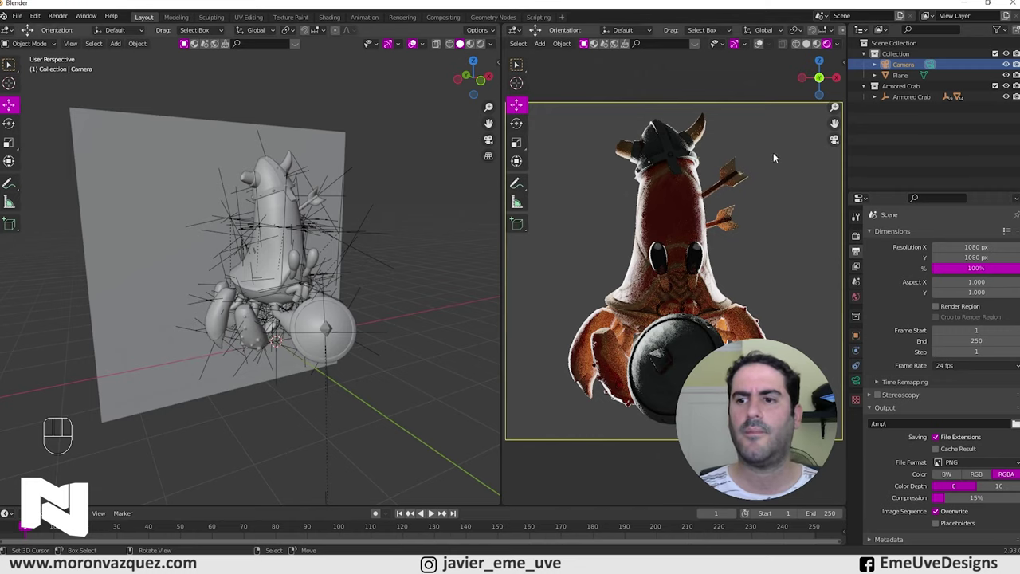
Step: Orbit and move the left solid viewport away from the crab
{"action": "left_click_drag", "start_coordinate": [332, 320], "coordinate": [309, 325]}
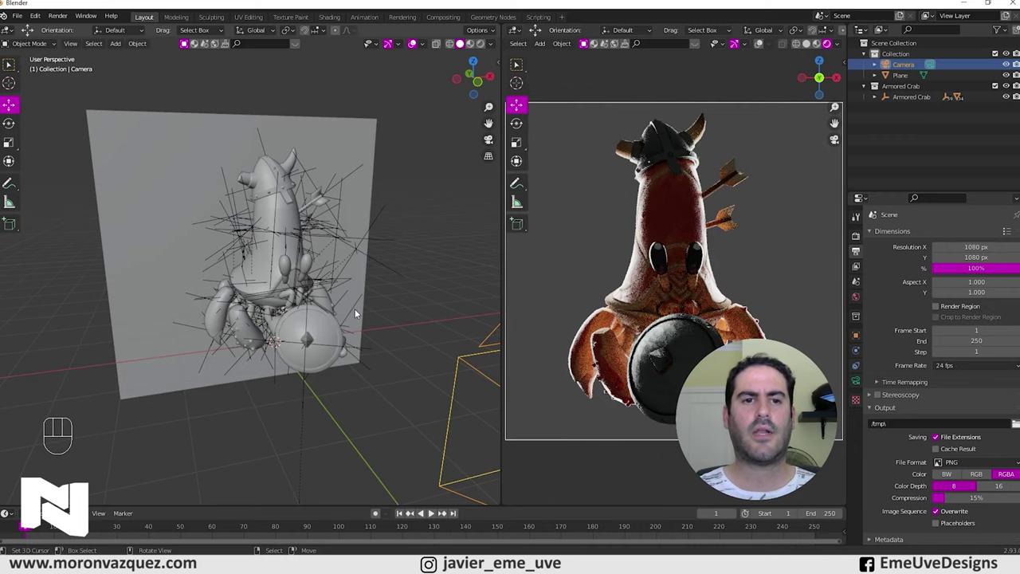
{"action": "left_click_drag", "start_coordinate": [360, 248], "coordinate": [381, 256]}
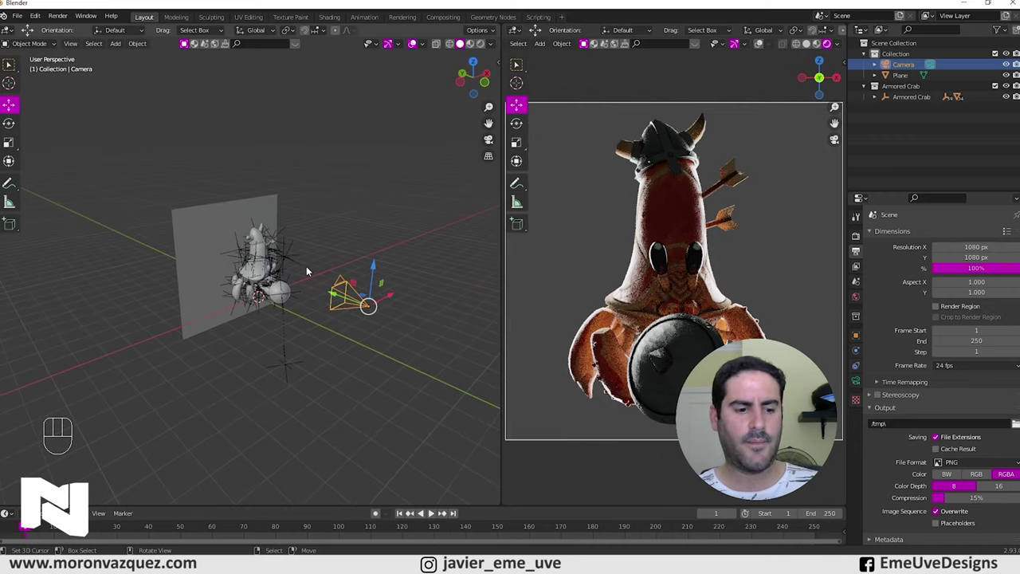
Step: Add a second mesh plane, scale it up and rotate it 90° on X to stand upright
{"action": "key", "text": "shift+a"}
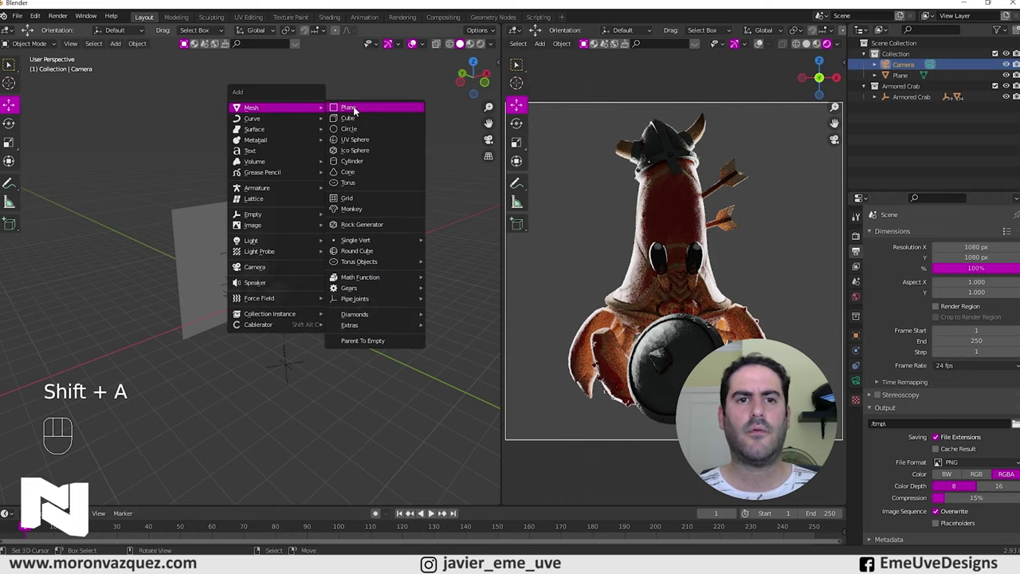
{"action": "key", "text": "s"}
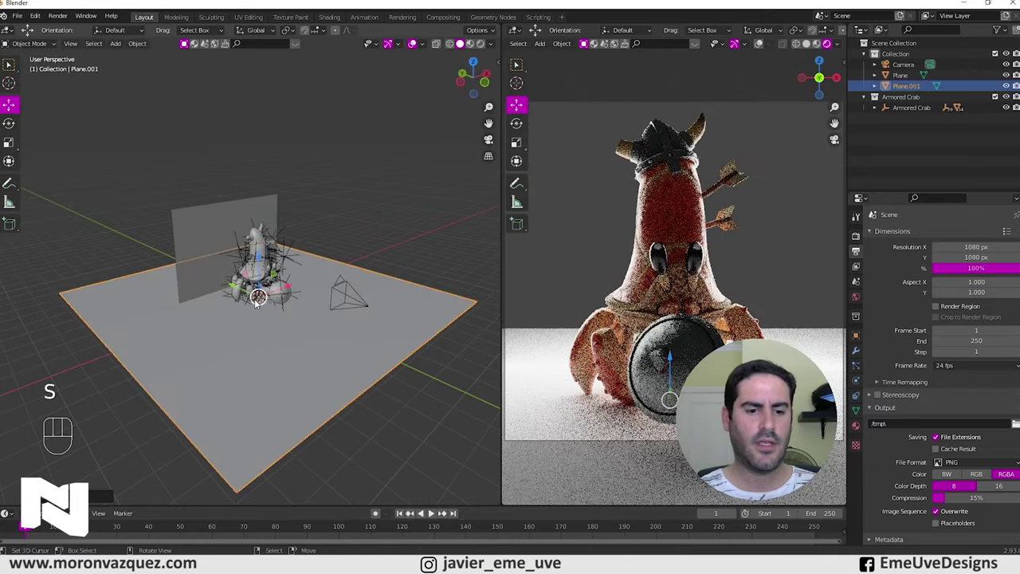
{"action": "key", "text": "r"}
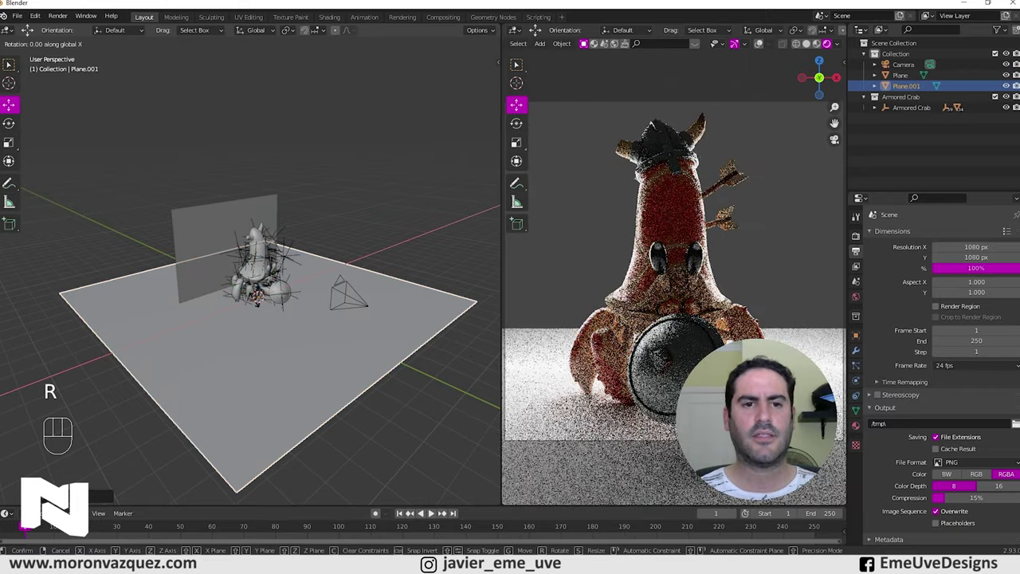
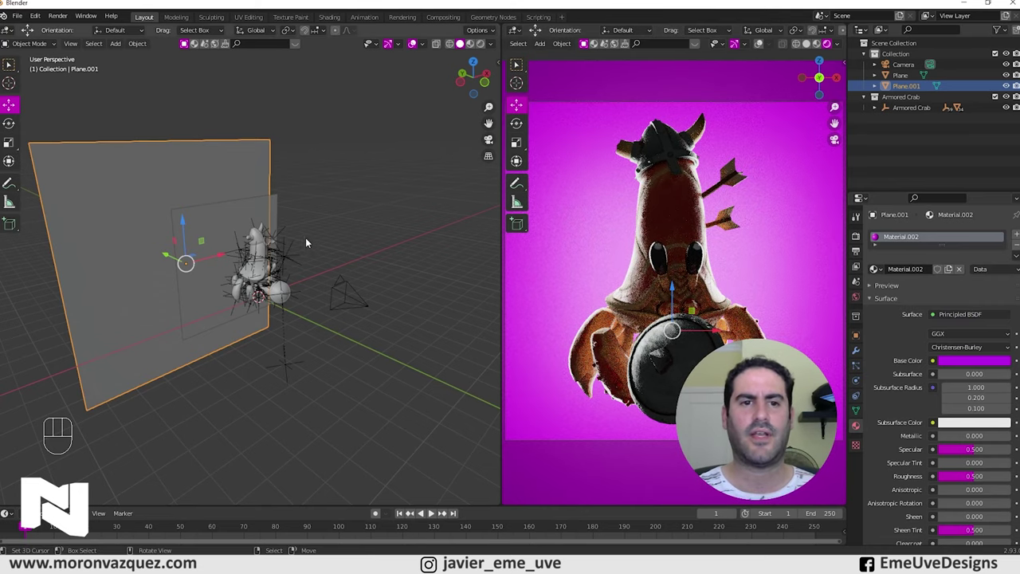
Step: Select the white emissive light plane to prepare it for duplication
{"action": "left_click_drag", "start_coordinate": [321, 233], "coordinate": [333, 240]}
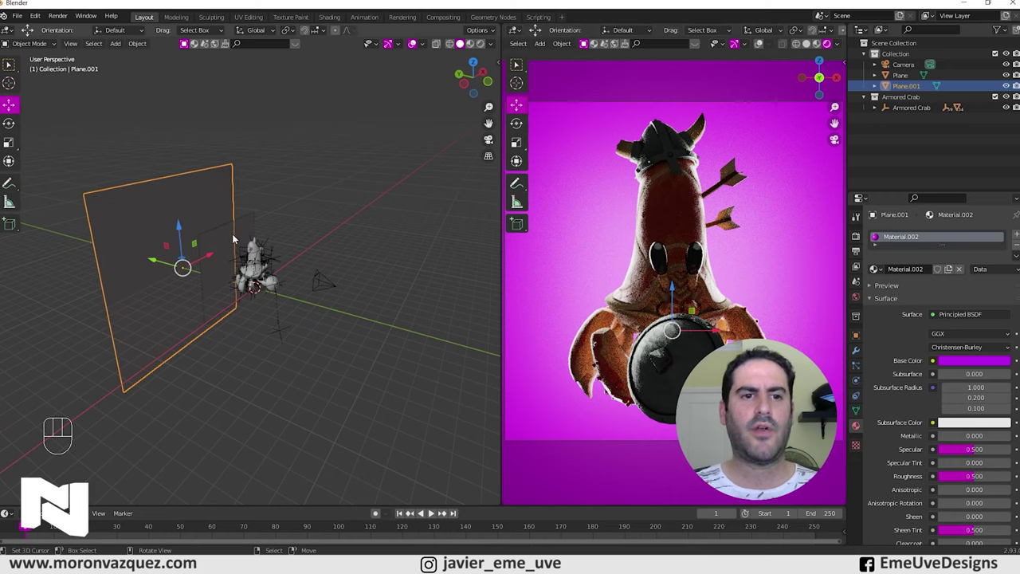
{"action": "right_click", "coordinate": [226, 243]}
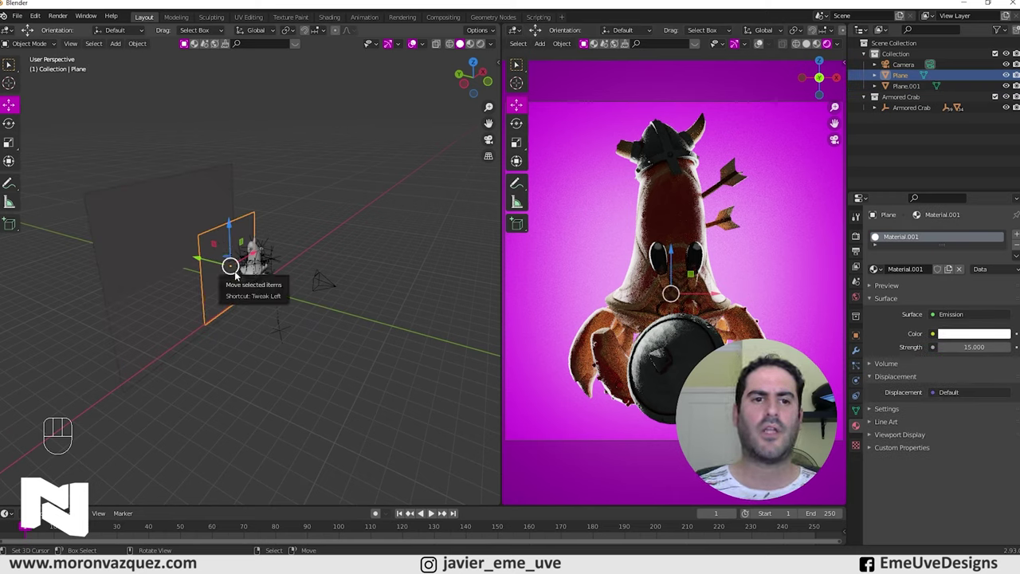
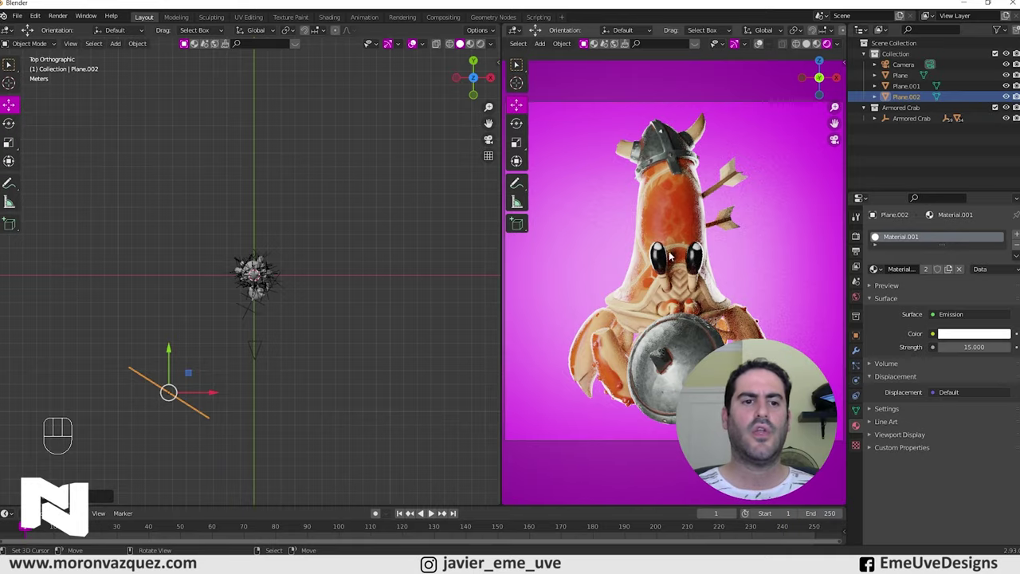
Step: Shift and turn the copied white light plane sideways in top view and confirm its placement
{"action": "key", "text": "g"}
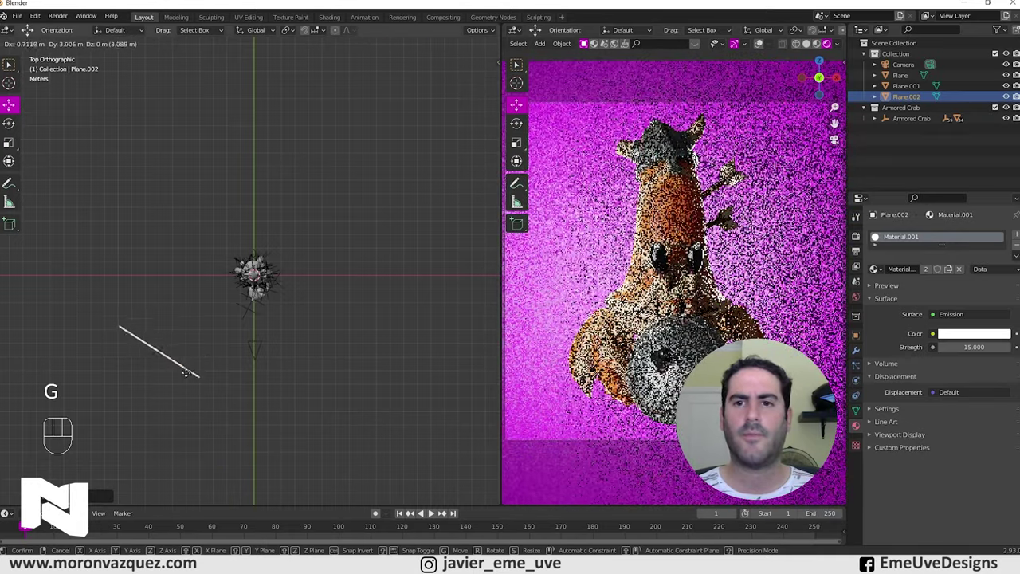
{"action": "key", "text": "r"}
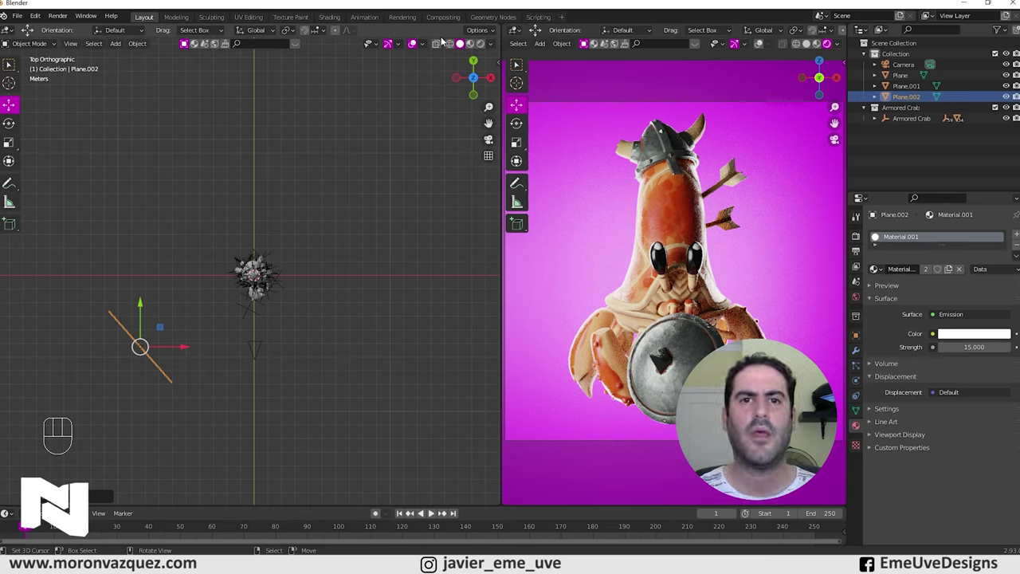
{"action": "left_click", "coordinate": [455, 45]}
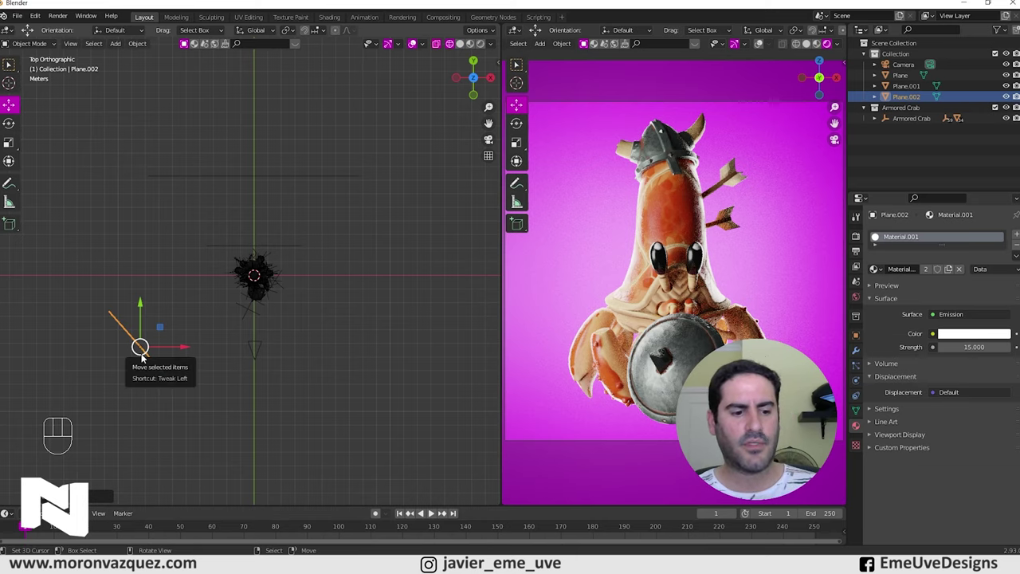
Step: Duplicate the light plane, rotate it about 90° and place it beside the crab
{"action": "key", "text": "shift+d"}
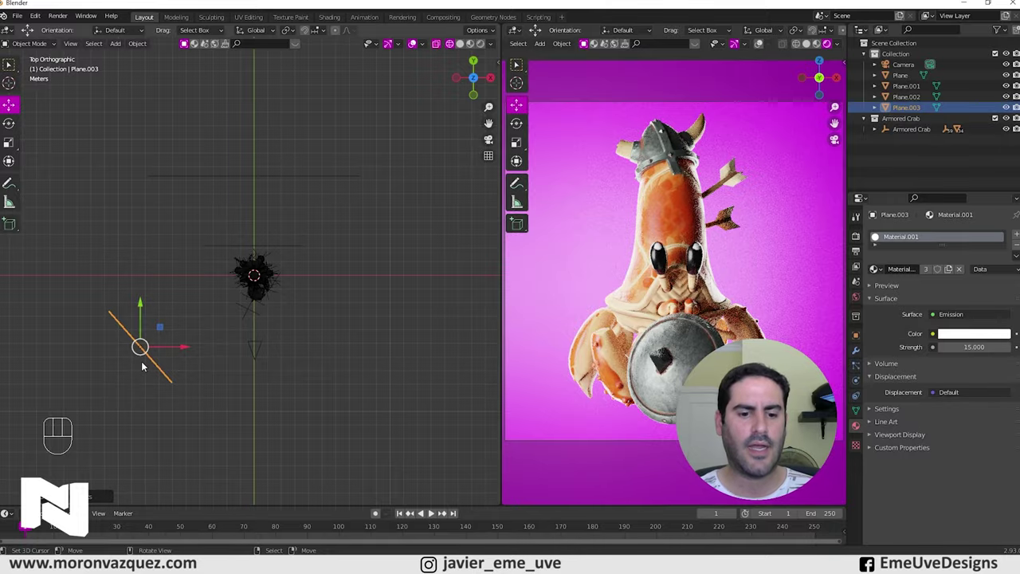
{"action": "key", "text": "g"}
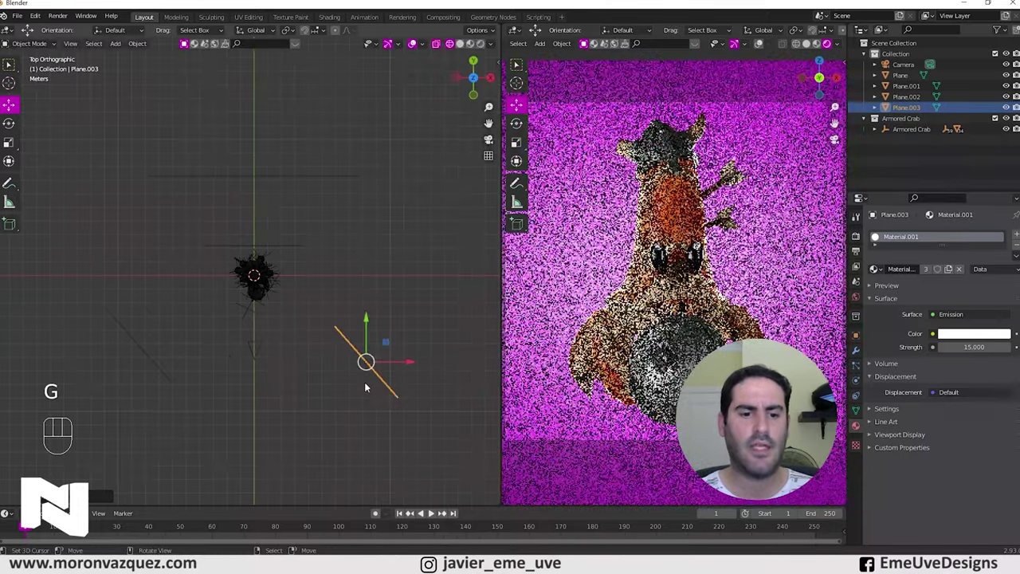
{"action": "key", "text": "r"}
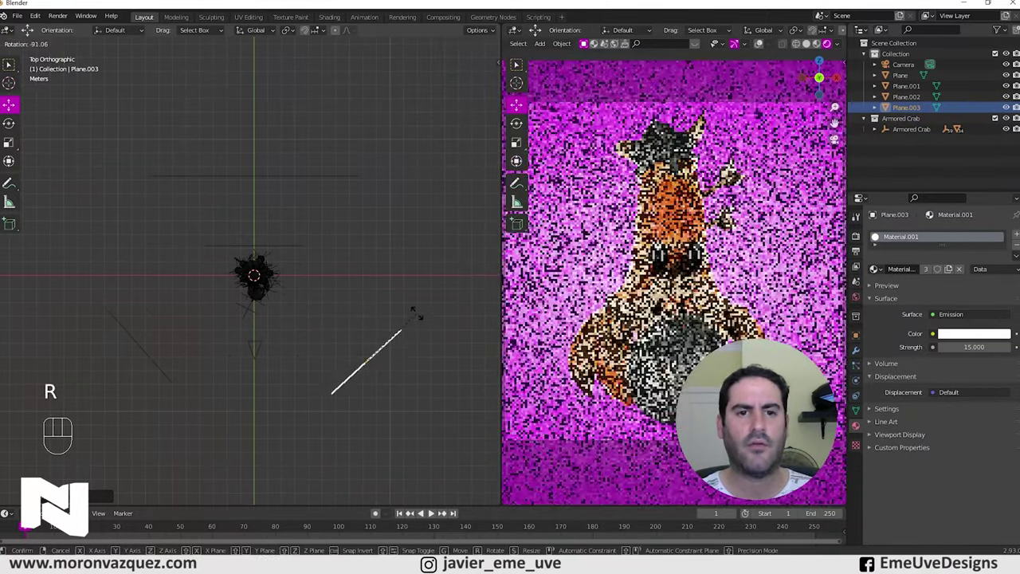
{"action": "key", "text": "g"}
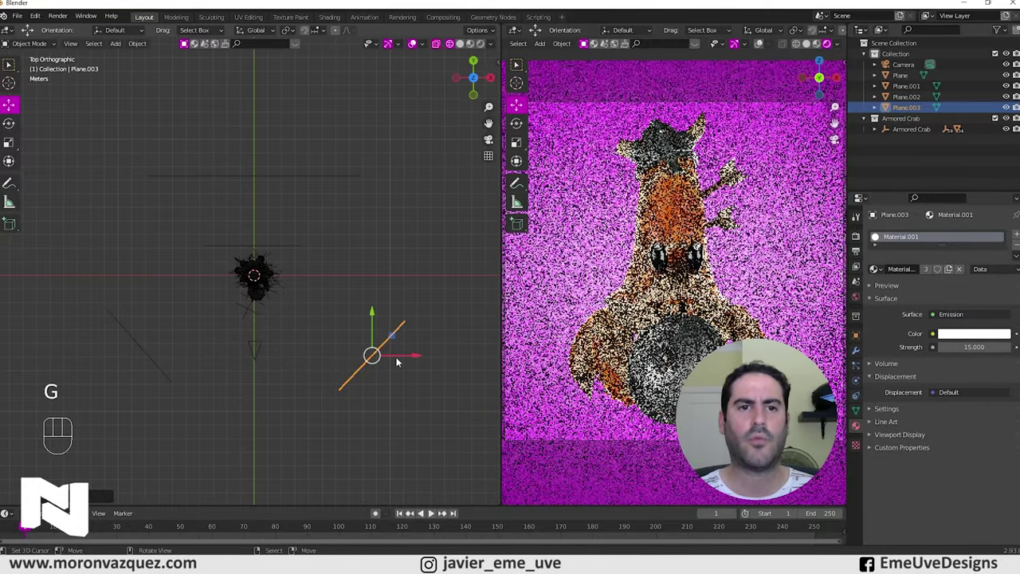
Step: Nudge the third light plane's position and angle until it sits beside the crab
{"action": "key", "text": "g"}
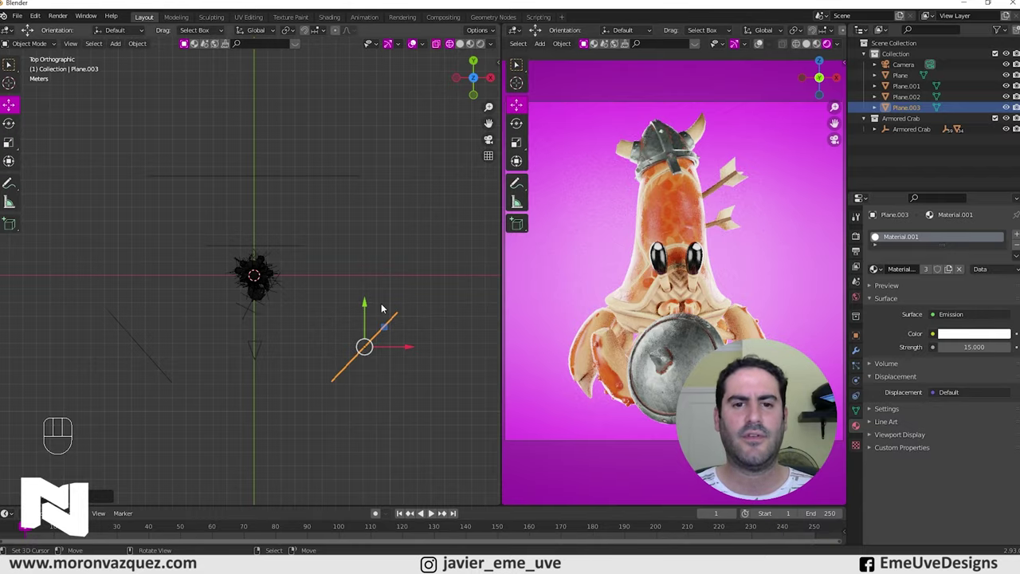
{"action": "key", "text": "r"}
{"action": "key", "text": "g"}
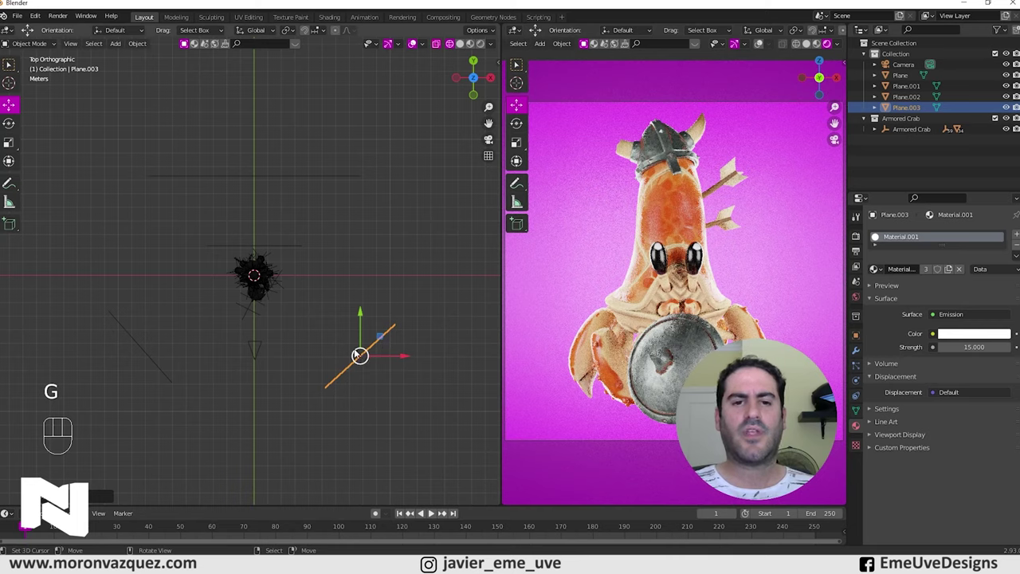
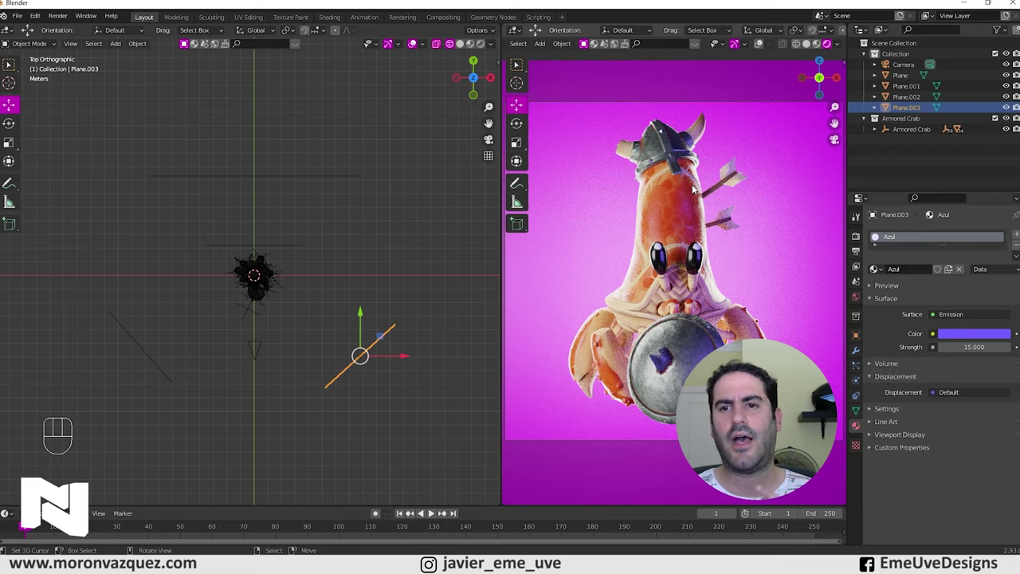
Step: Pick a blue emission colour for the Azul plane and check it in perspective view
{"action": "left_click", "coordinate": [976, 338]}
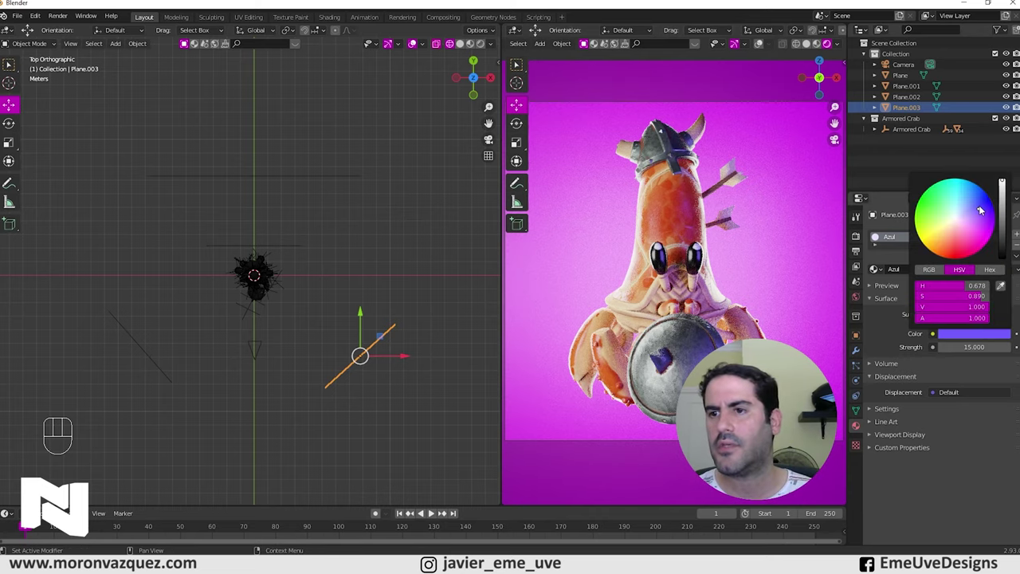
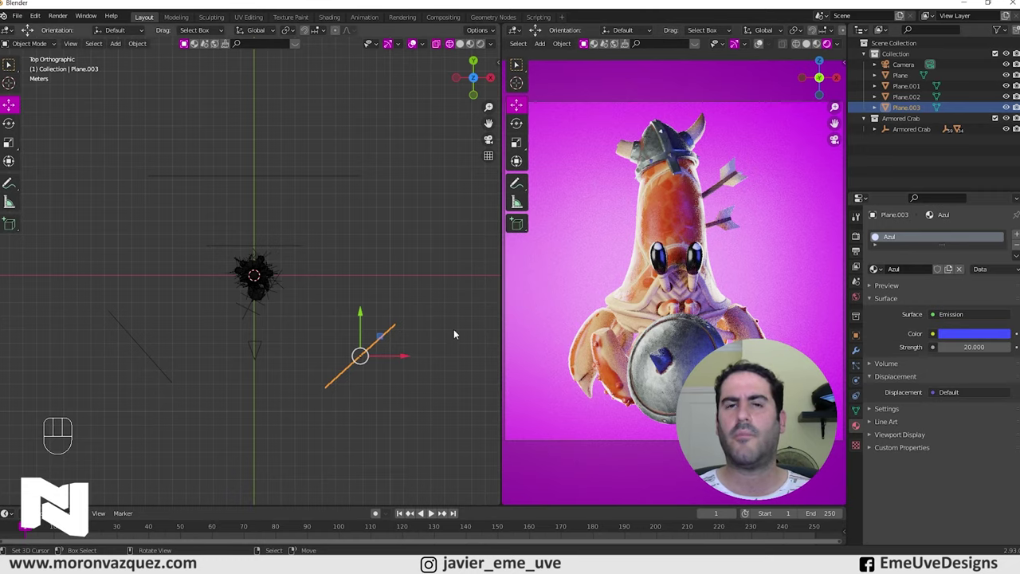
{"action": "left_click_drag", "start_coordinate": [436, 343], "coordinate": [424, 244]}
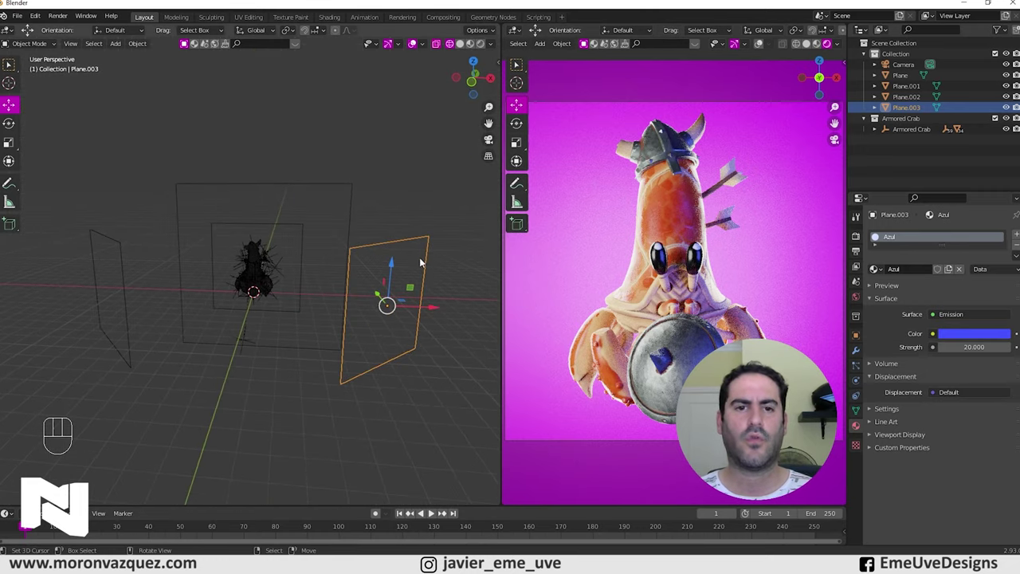
{"action": "key", "text": "shift+d"}
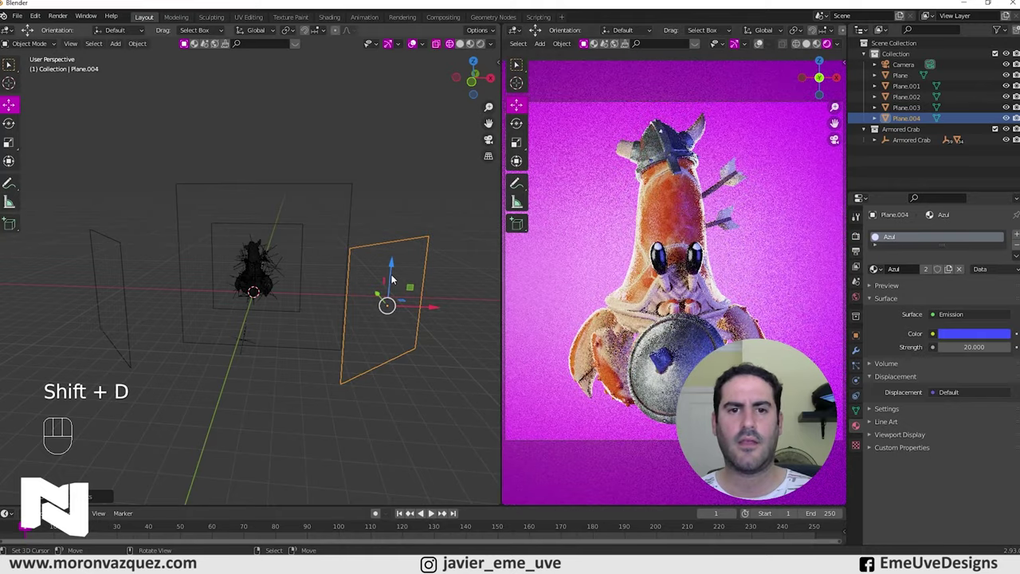
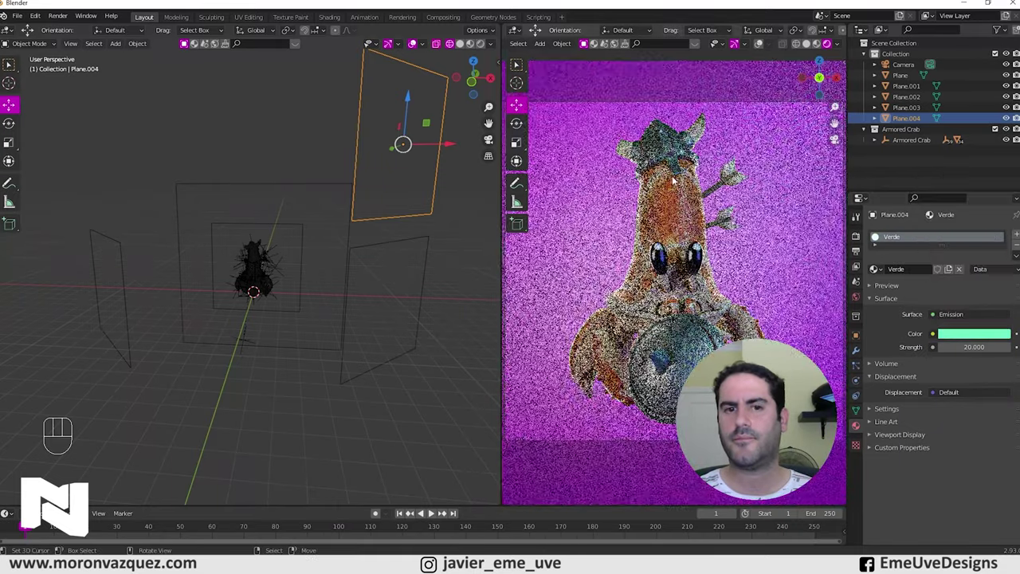
{"action": "right_click", "coordinate": [423, 240]}
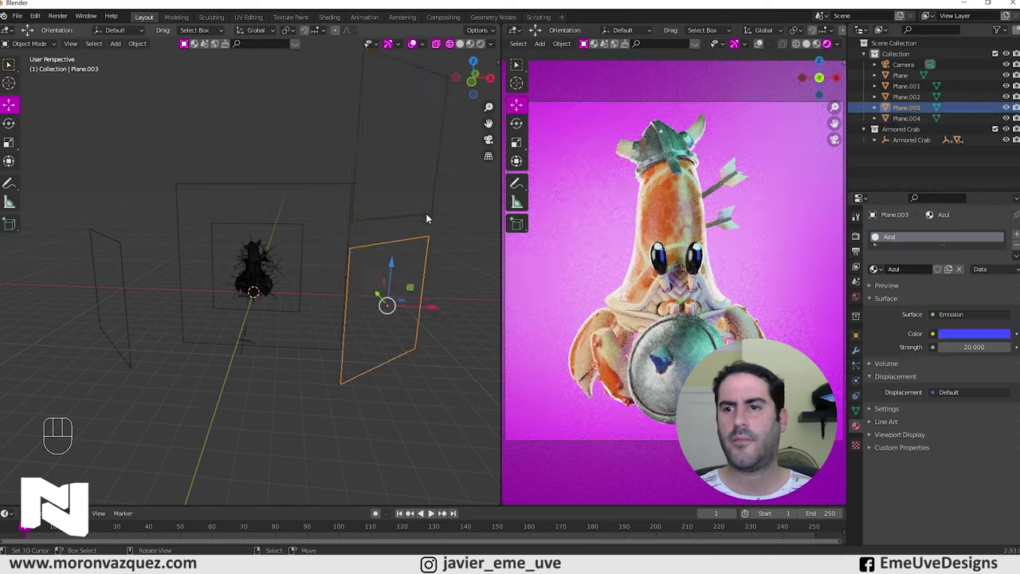
{"action": "right_click", "coordinate": [428, 217]}
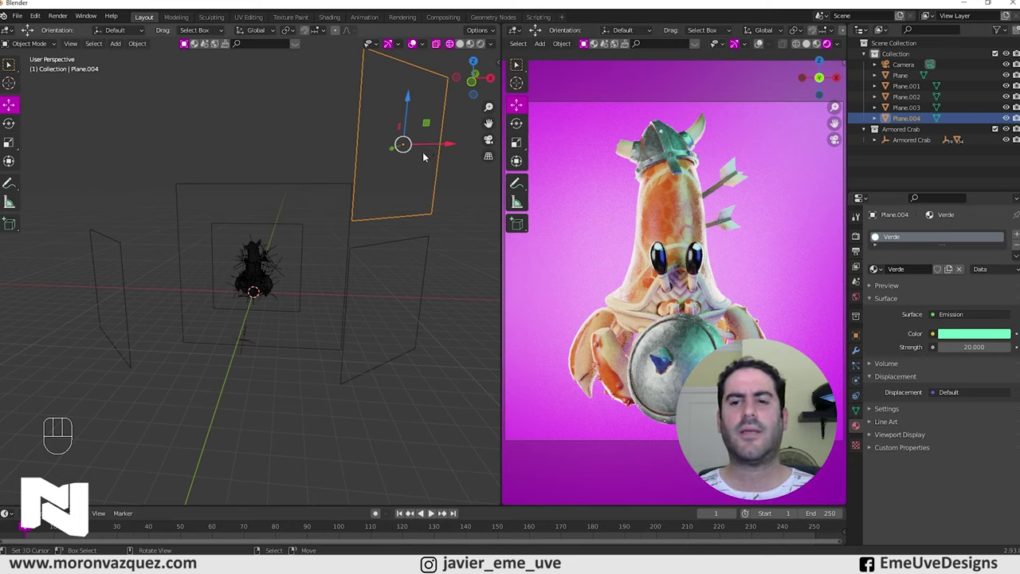
{"action": "key", "text": "Delete"}
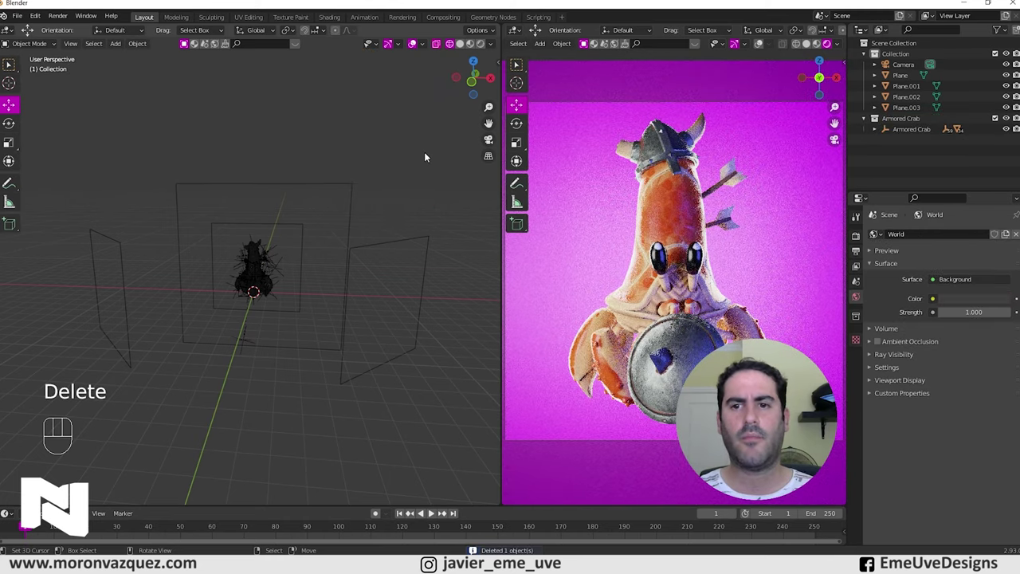
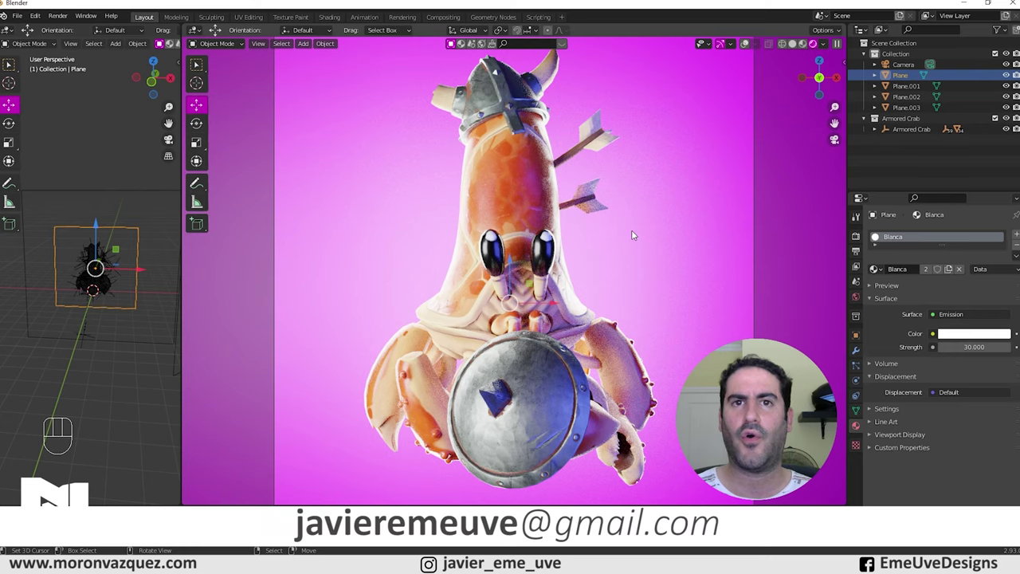
Step: Select the plane, orbit toward the crab's front and look through the scene camera
{"action": "middle_click", "coordinate": [604, 320]}
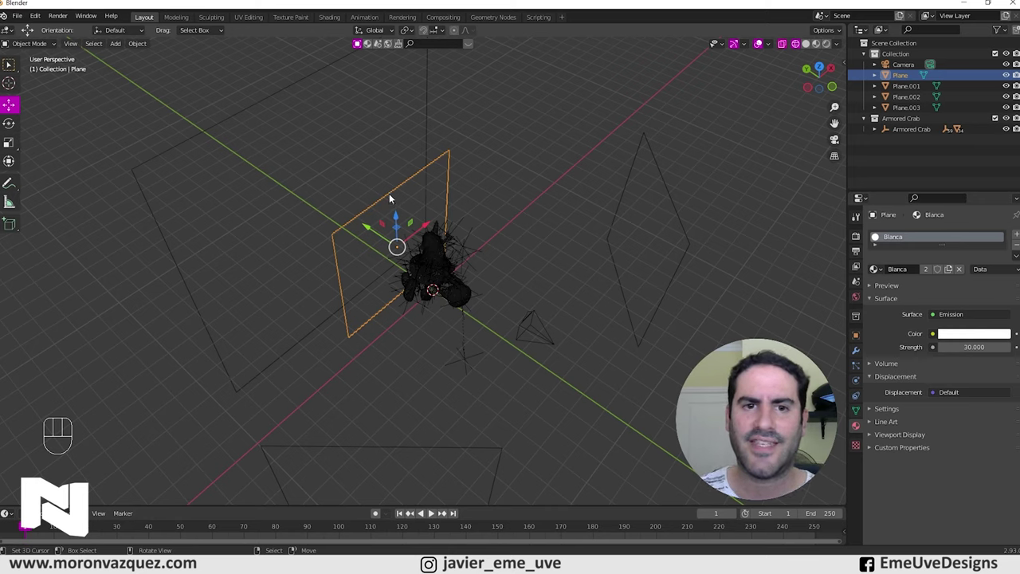
{"action": "right_click", "coordinate": [390, 195]}
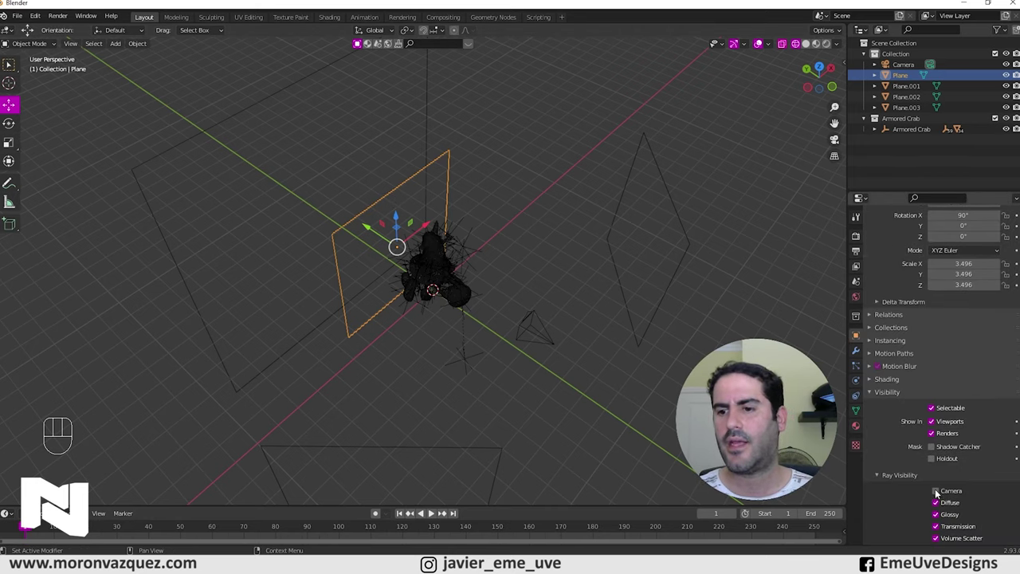
{"action": "left_click_drag", "start_coordinate": [579, 210], "coordinate": [549, 189]}
{"action": "left_click_drag", "start_coordinate": [540, 183], "coordinate": [520, 160]}
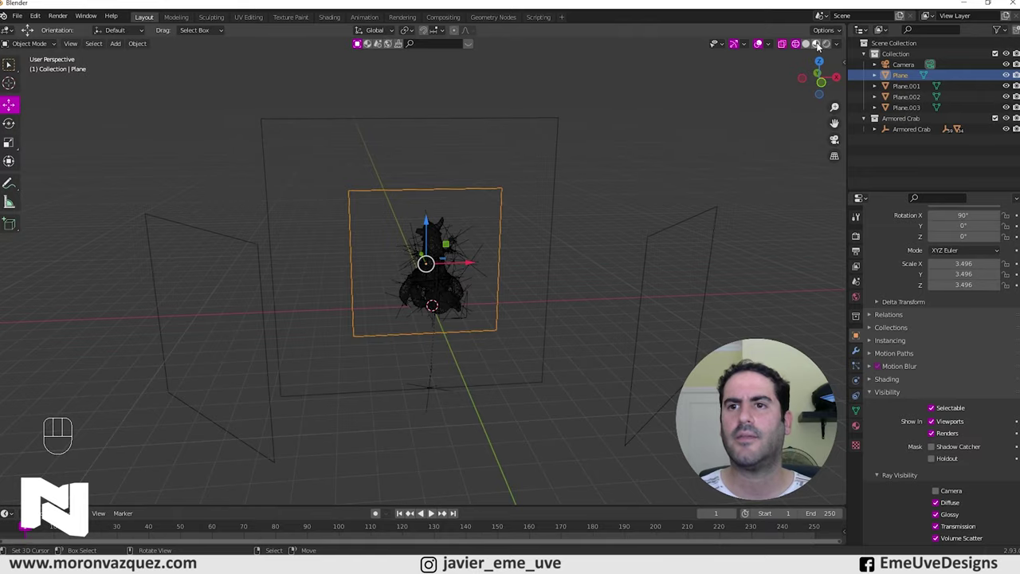
{"action": "key", "text": "KP_0"}
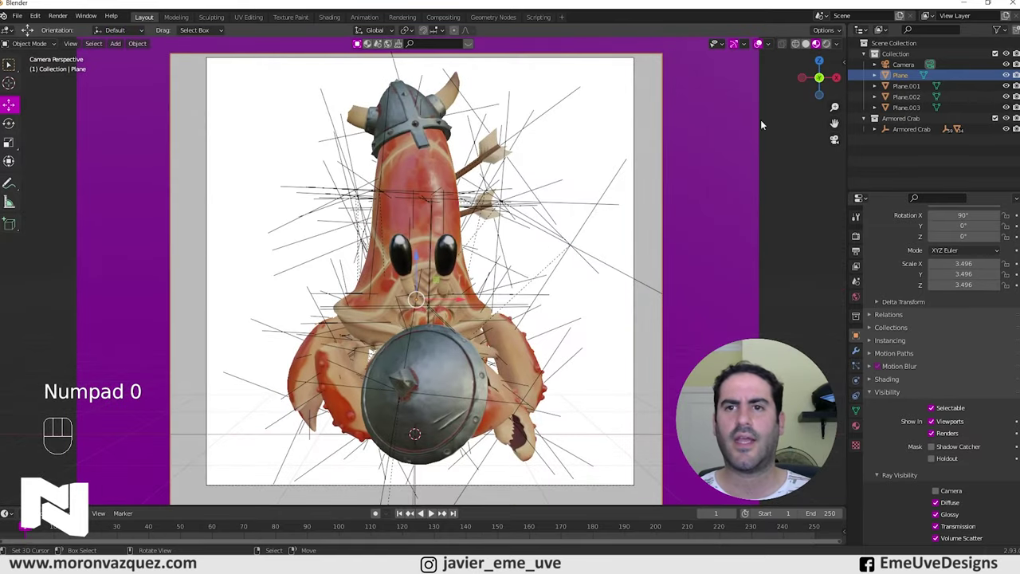